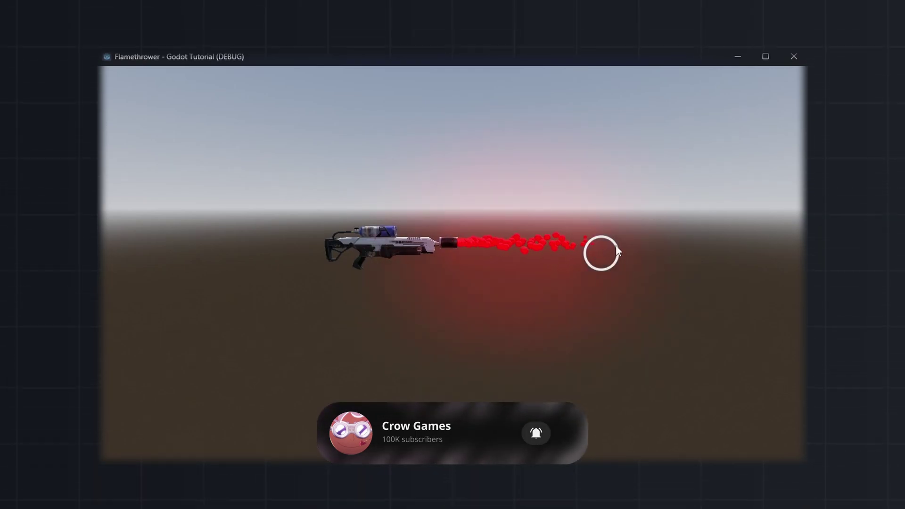
Step: Close the running demo and bring the Flamethrower project up to an empty editor scene
double_click(601, 195)
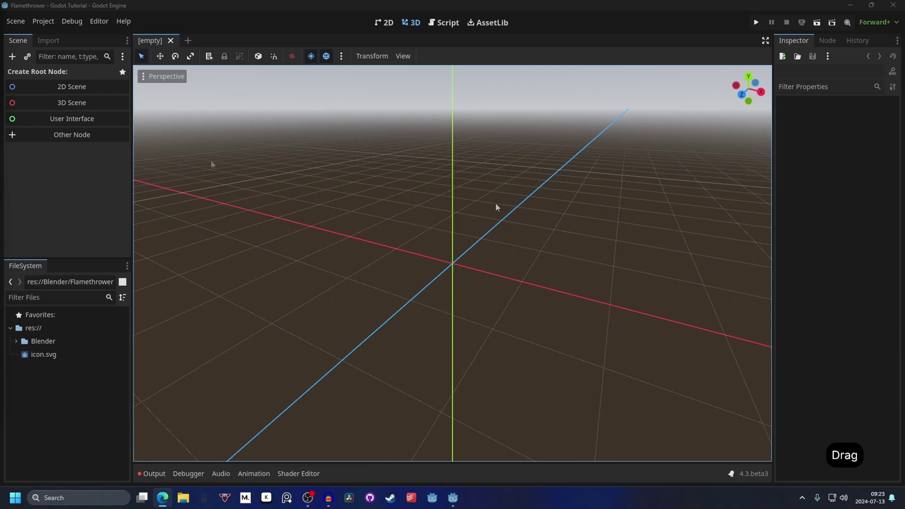
Step: Create a Node3D root, instance Flamethrower.blend under it and scale the model down
left_click(99, 109)
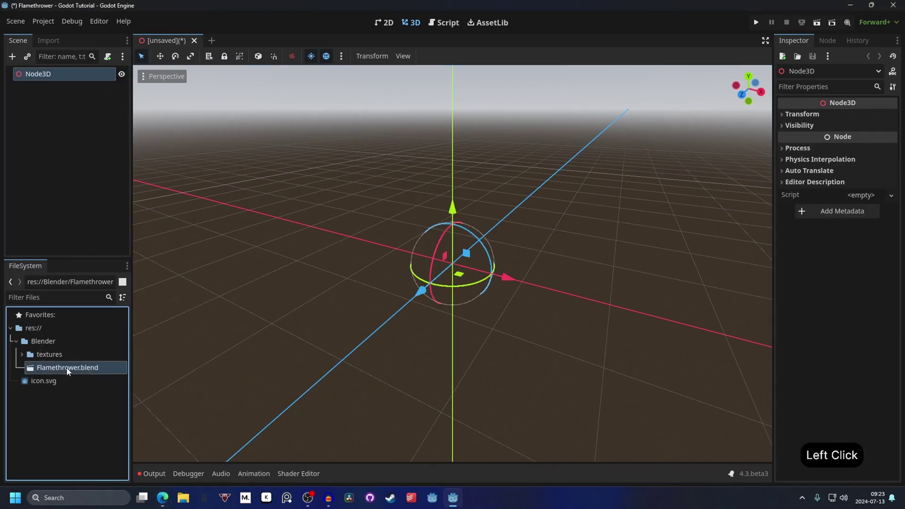
left_click(107, 369)
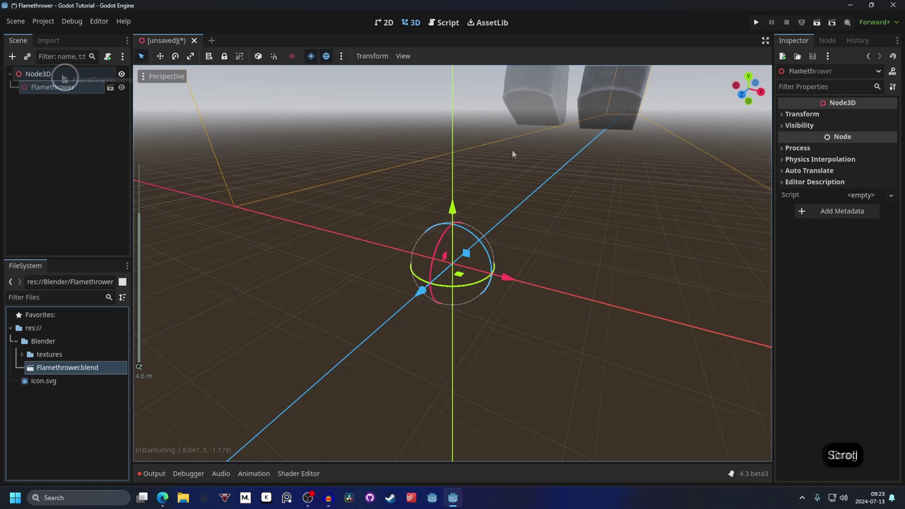
left_click(583, 137)
left_click(479, 134)
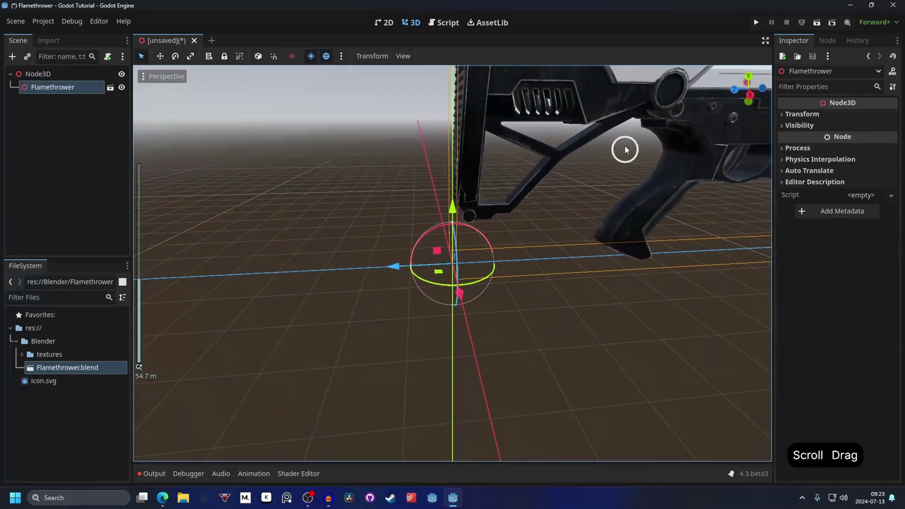
key("s")
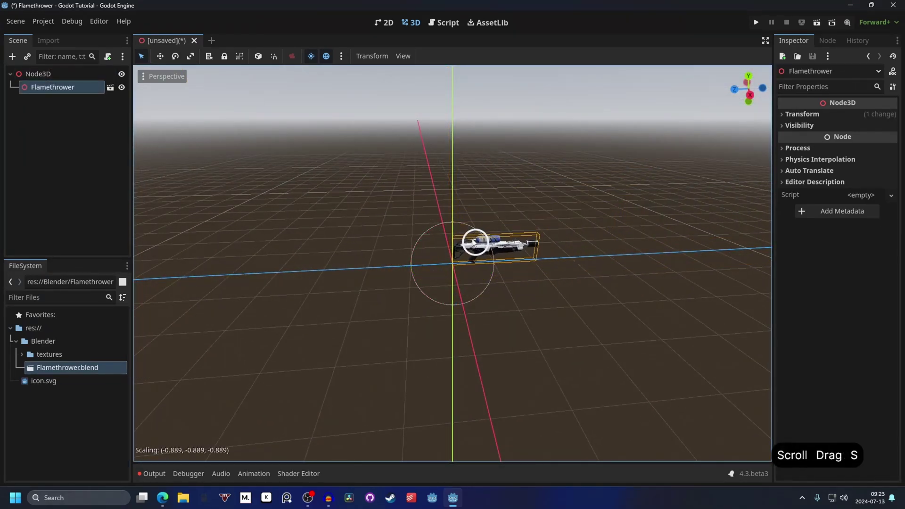
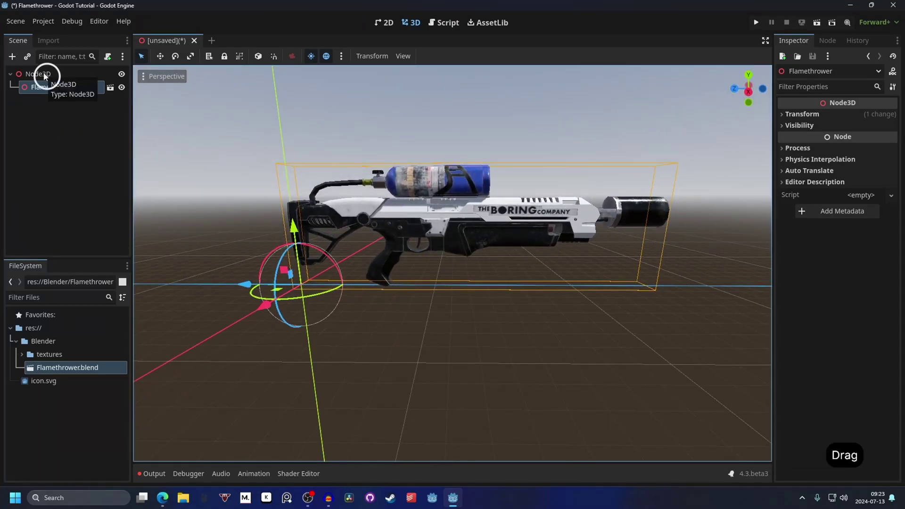
Step: Begin adding a new GPUParticles3D node under the scene root
left_click(47, 76)
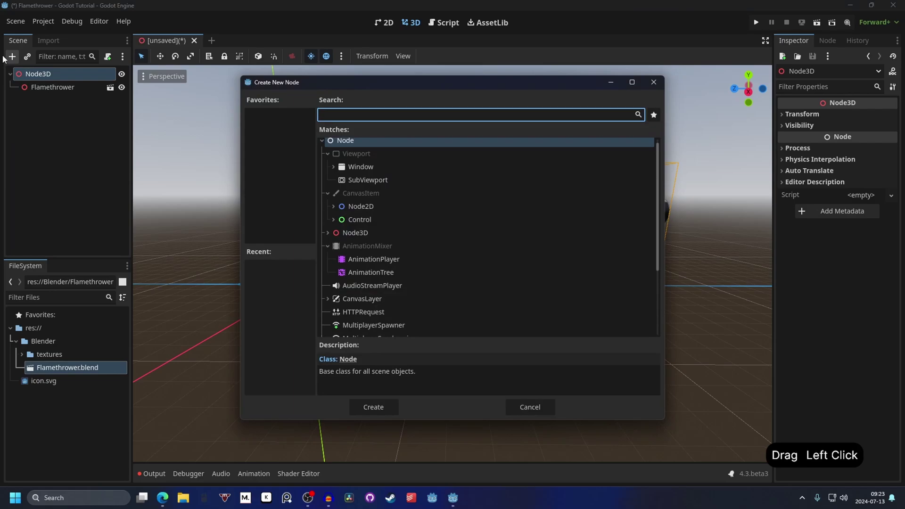
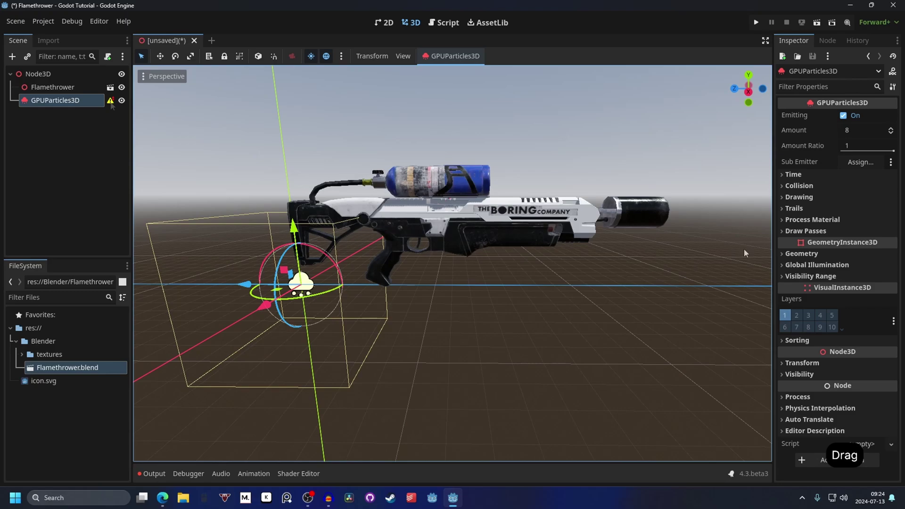
Step: Set Draw Pass 1 to a new SphereMesh carrying a new StandardMaterial3D
left_click(845, 236)
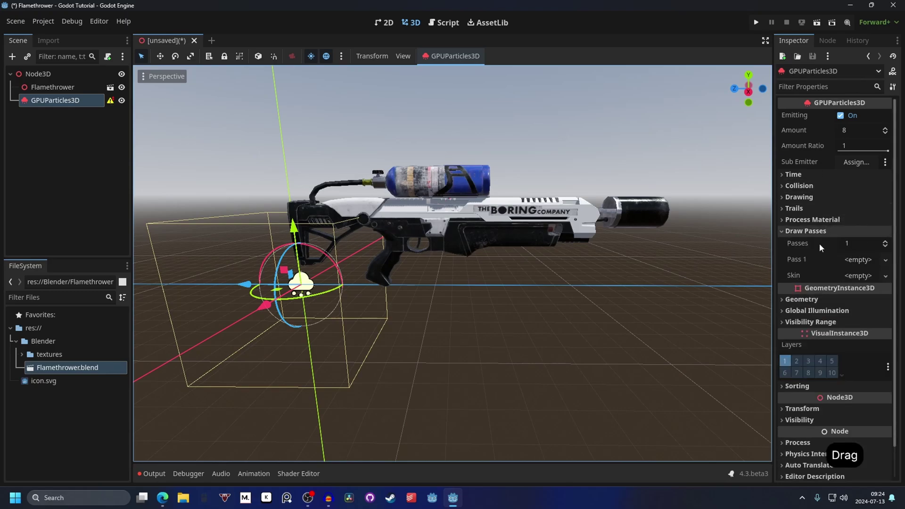
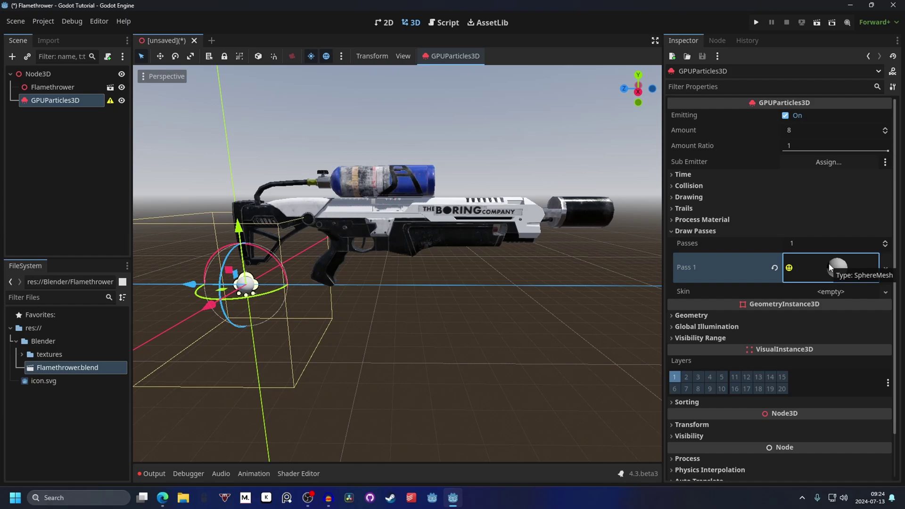
left_click(833, 268)
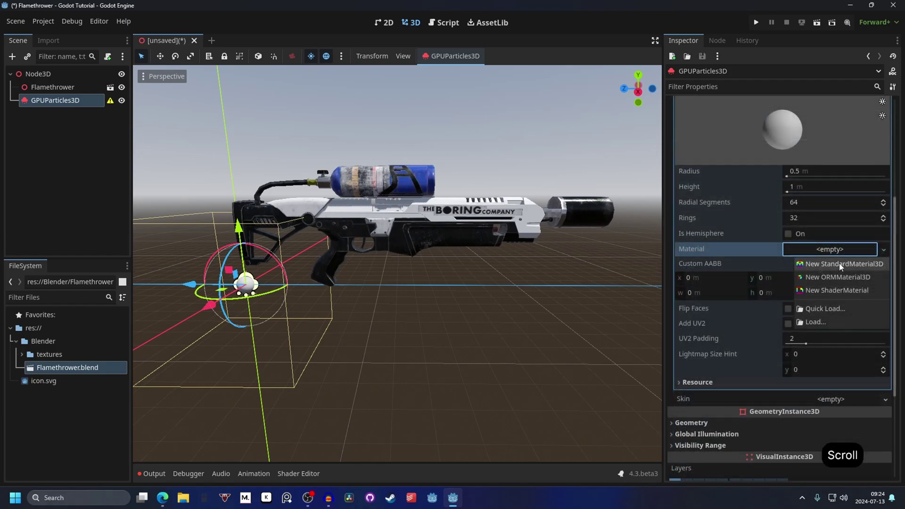
left_click(843, 266)
left_click(835, 260)
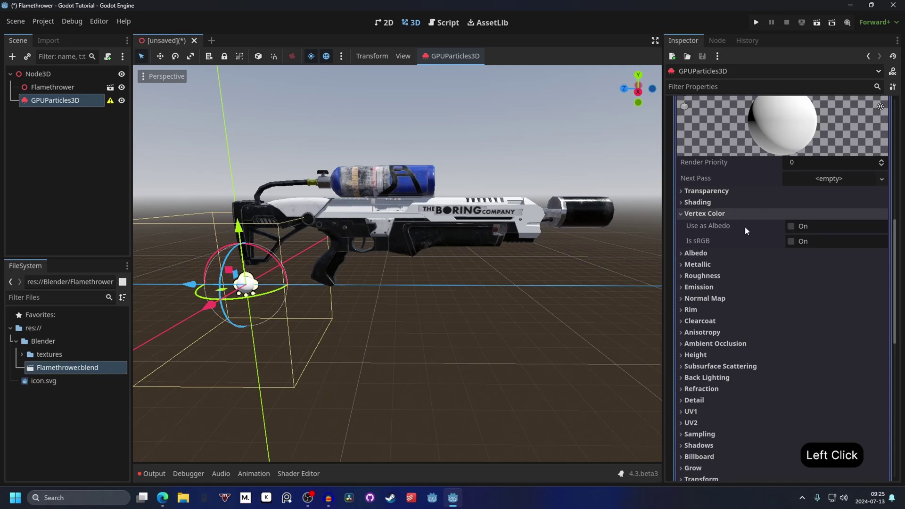
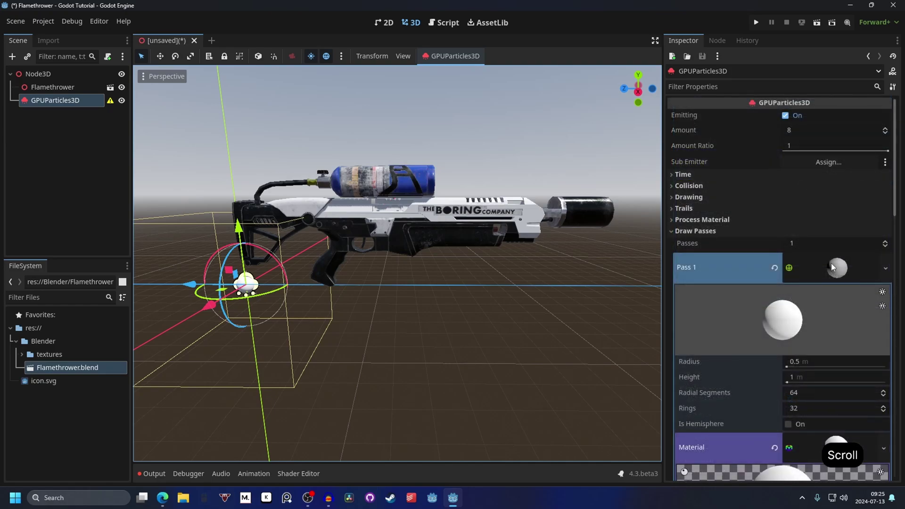
Step: Assign a new ParticleProcessMaterial with spawn velocity spread 180 and a higher initial velocity
left_click(834, 264)
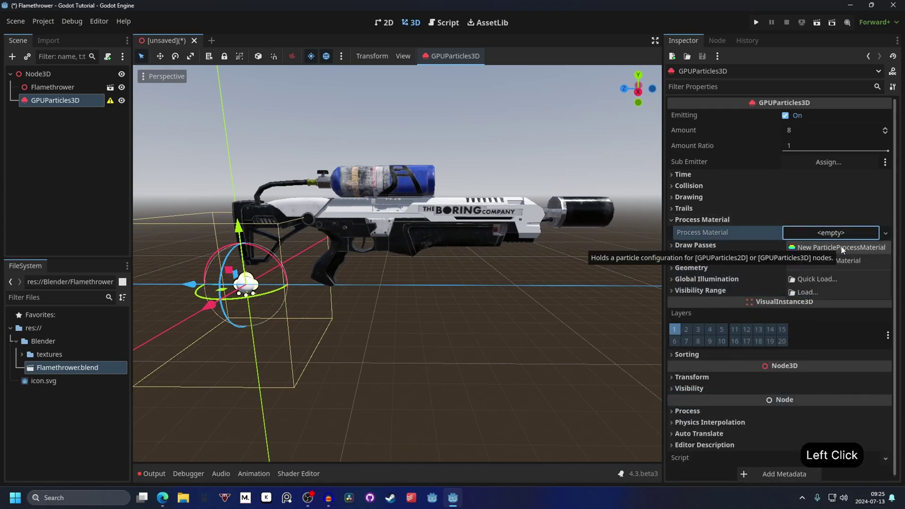
left_click(484, 234)
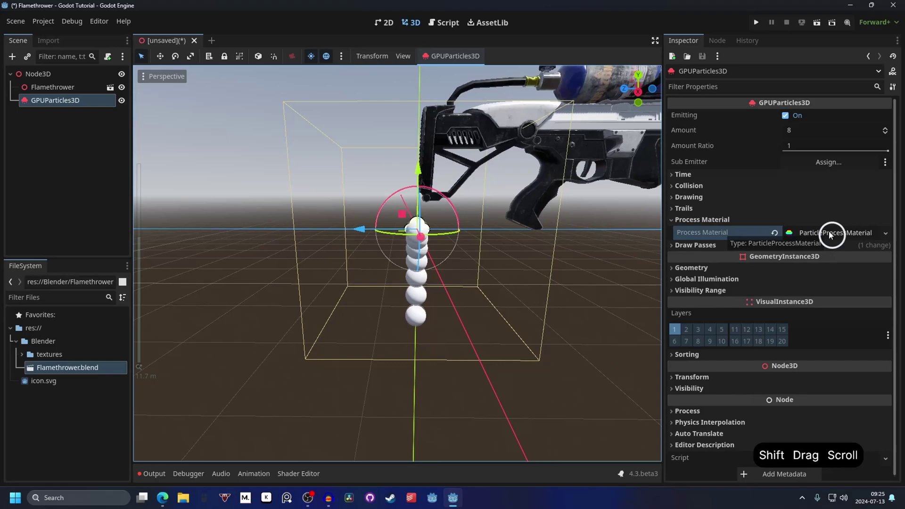
left_click(836, 235)
left_click(835, 236)
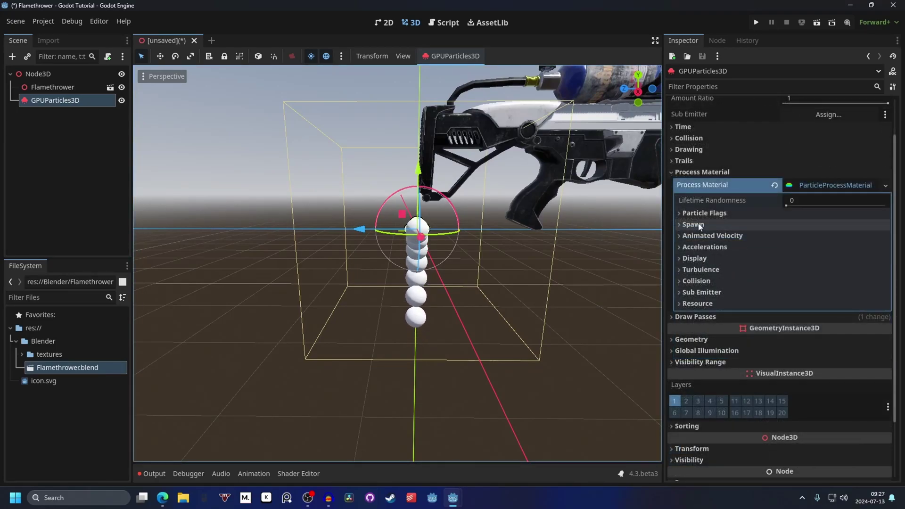
left_click(705, 225)
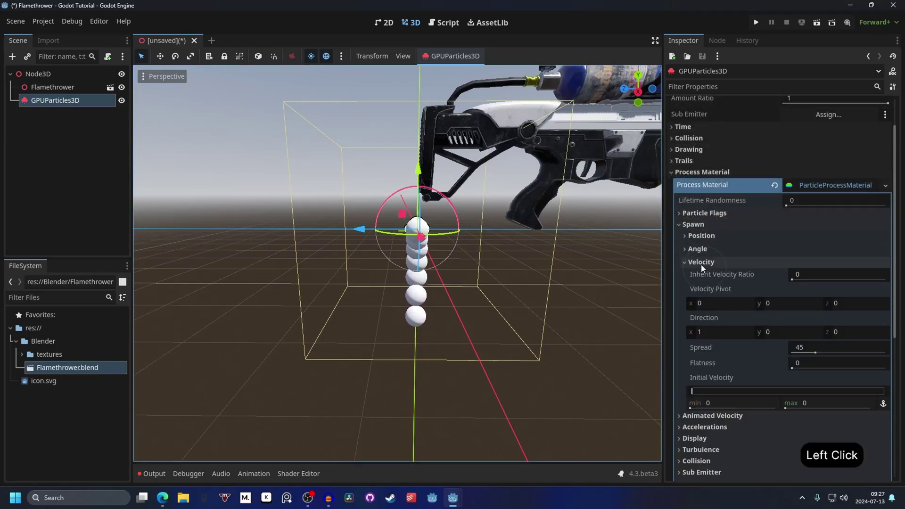
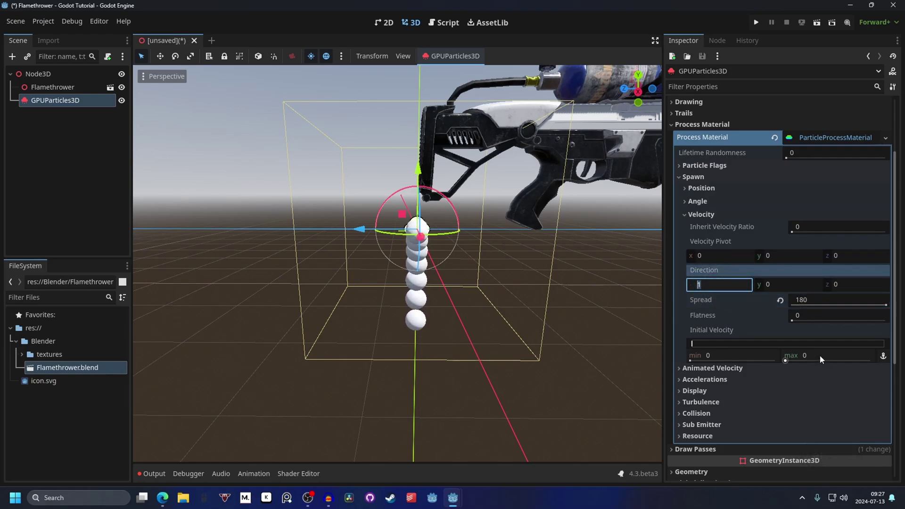
left_click(823, 359)
key("1")
key("Return")
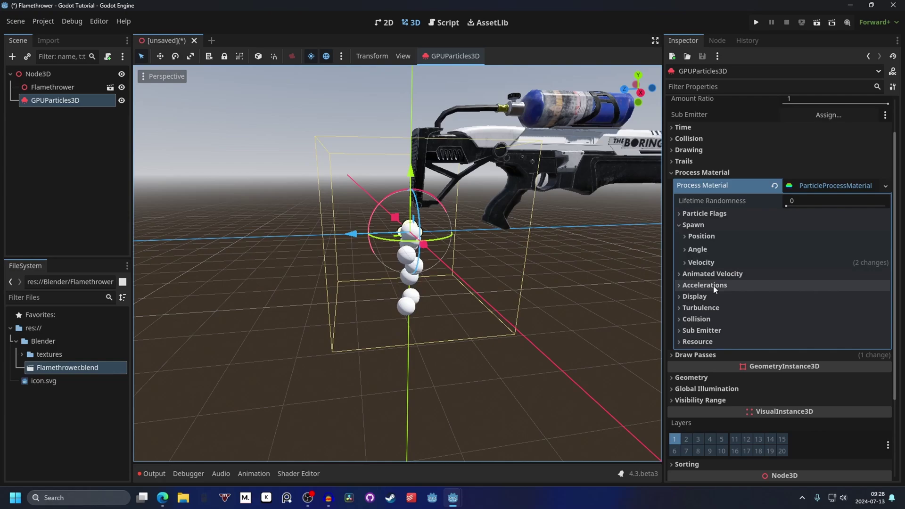
Step: Set particle gravity to y 0 and z -10, with the emitter moved to the flamethrower's nozzle
left_click(716, 288)
left_click(713, 300)
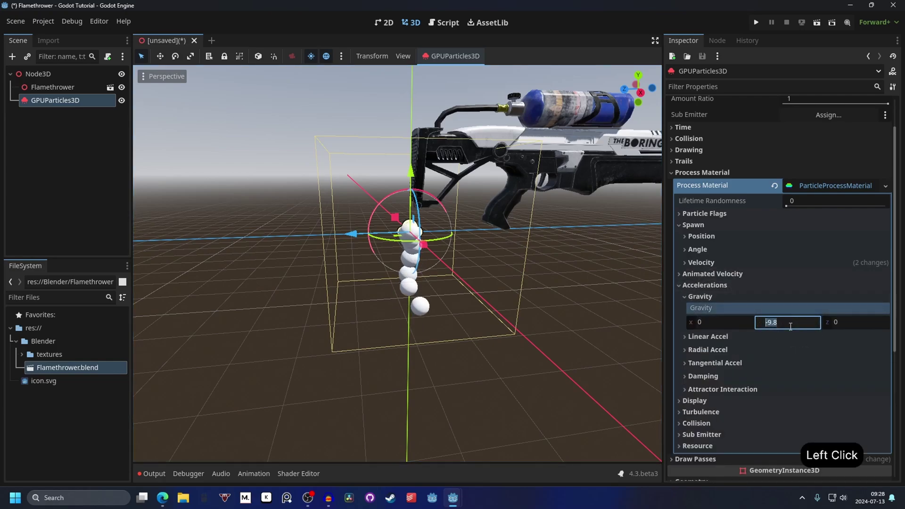
key("0")
key("Return")
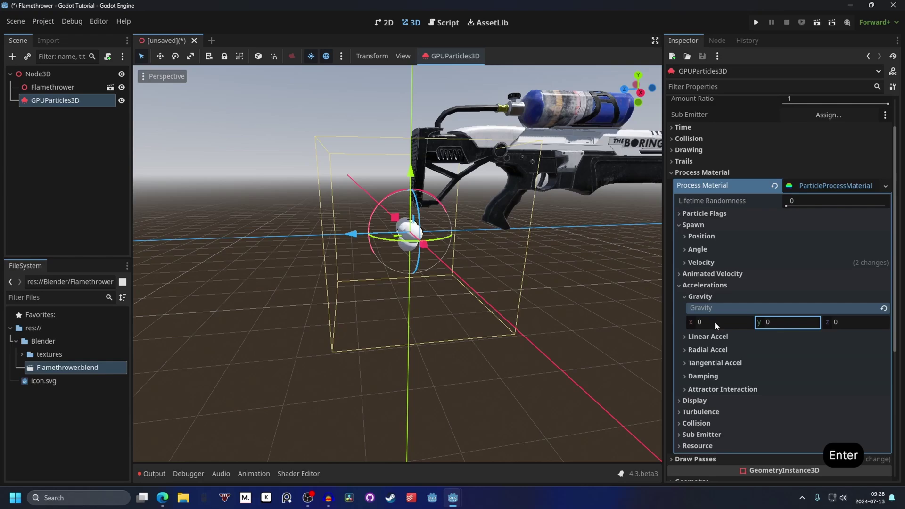
left_click(595, 300)
left_click(853, 322)
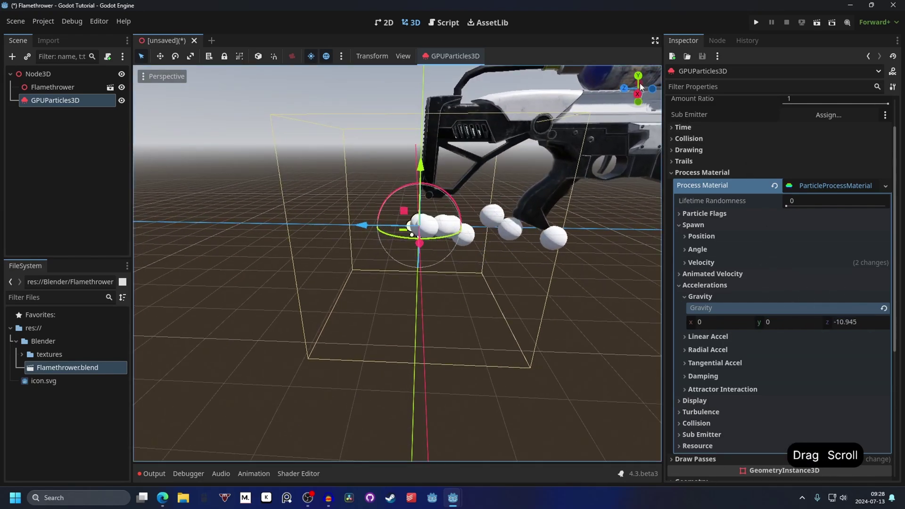
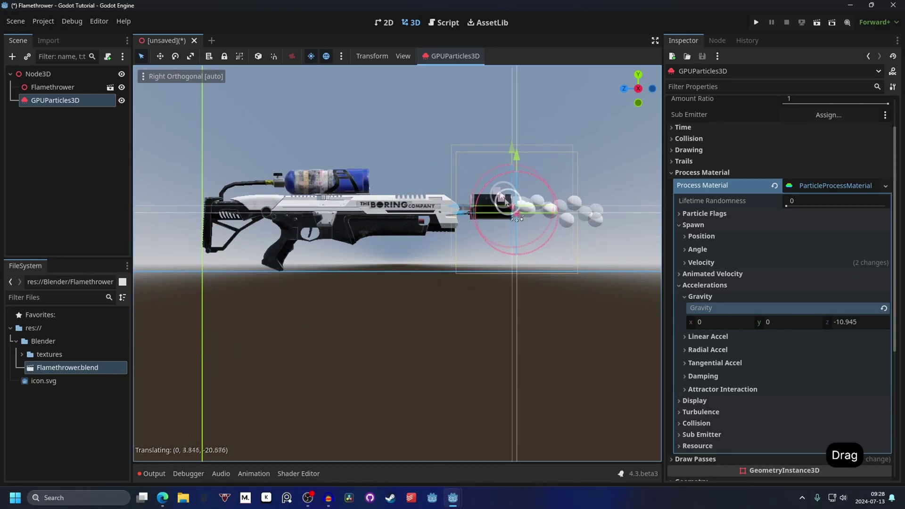
double_click(598, 178)
key("shift+-")
key("Return")
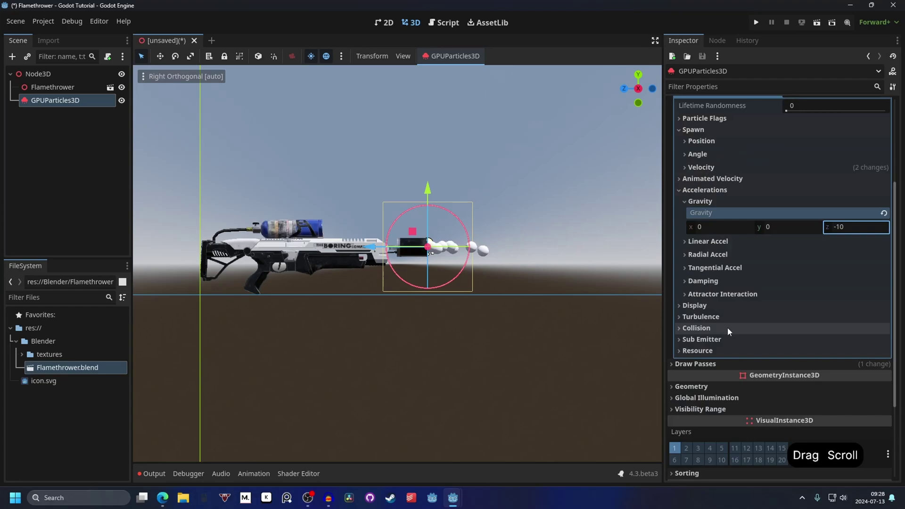
Step: Give particle scale a CurveTexture ending at 0 with a point near 0.9 at about 0.6
left_click(701, 306)
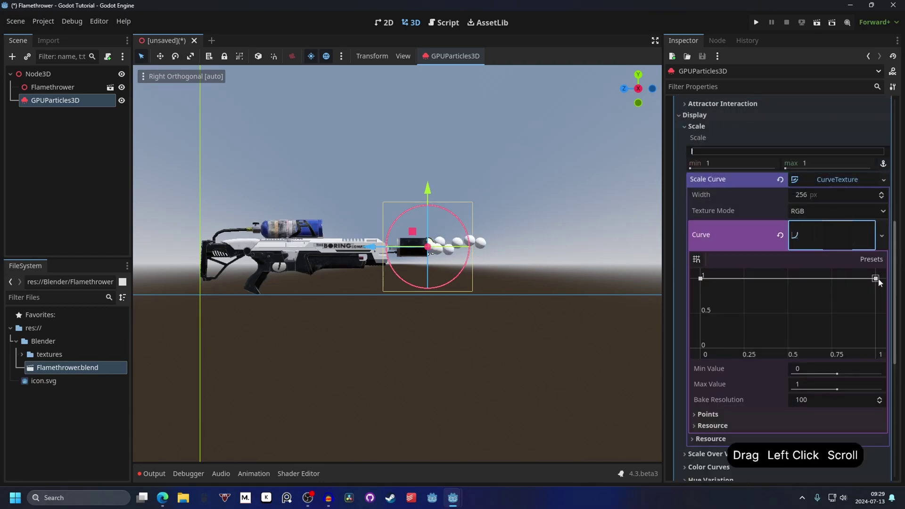
left_click(879, 317)
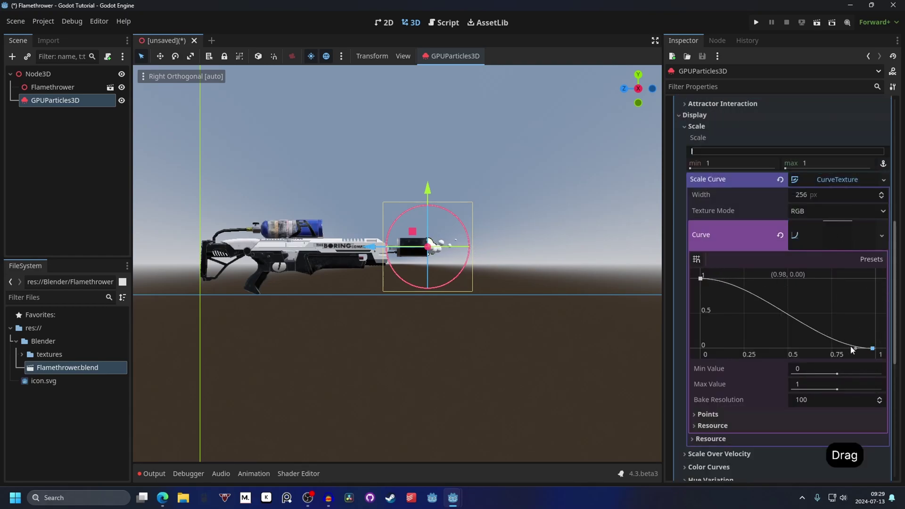
left_click(858, 351)
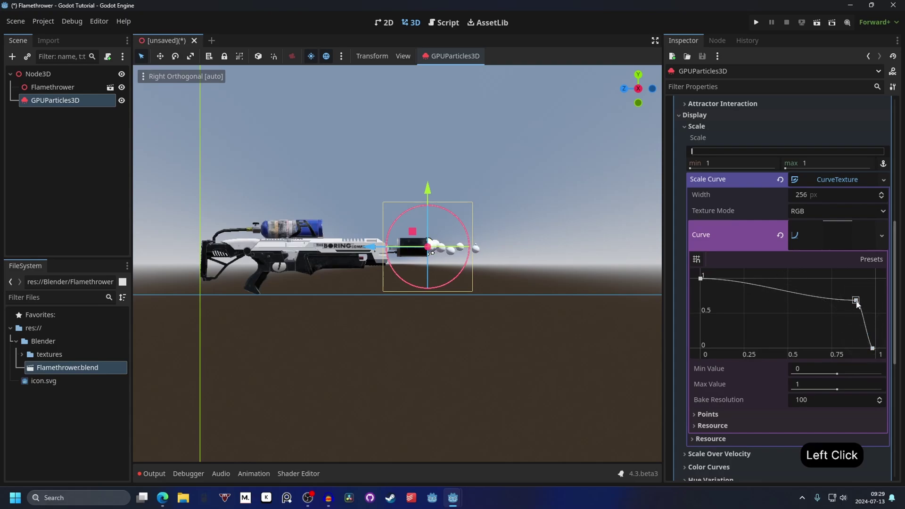
left_click(832, 287)
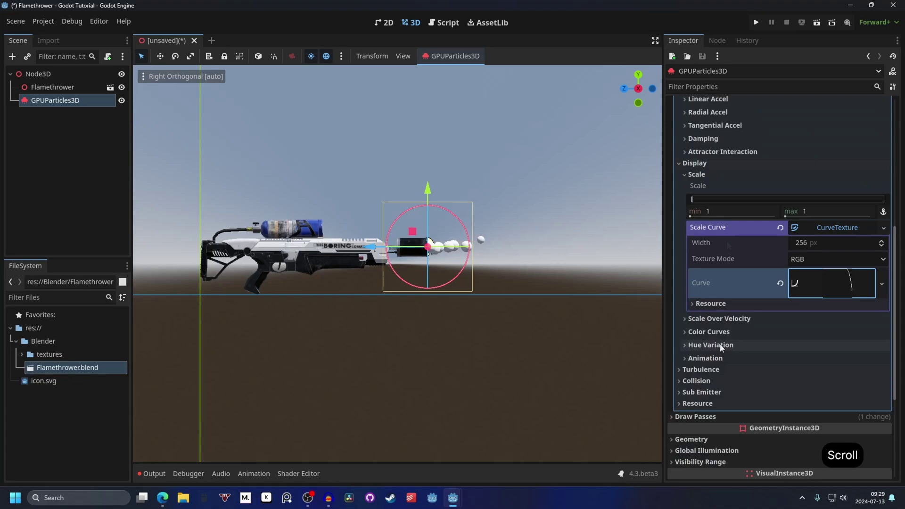
Step: Under Color Curves, assign a new CurveTexture as the particles' emission curve
left_click(722, 336)
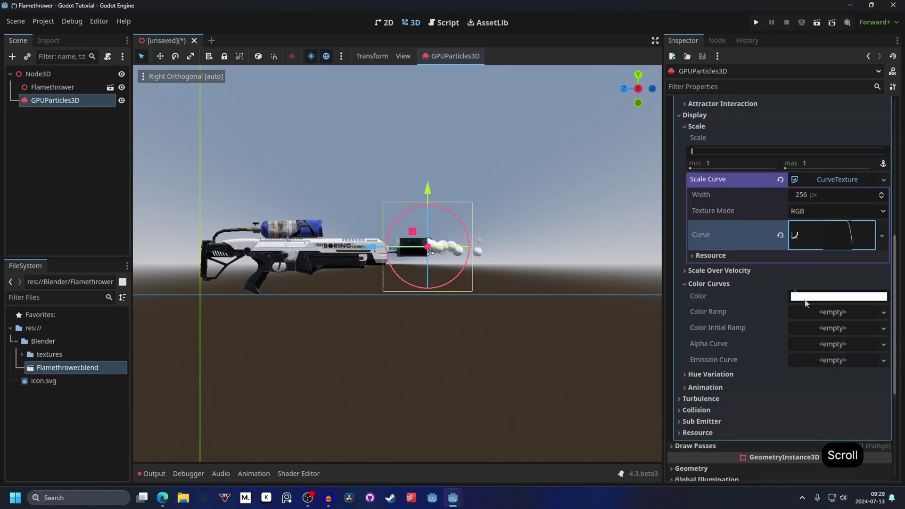
left_click(815, 299)
left_click(728, 364)
left_click(828, 367)
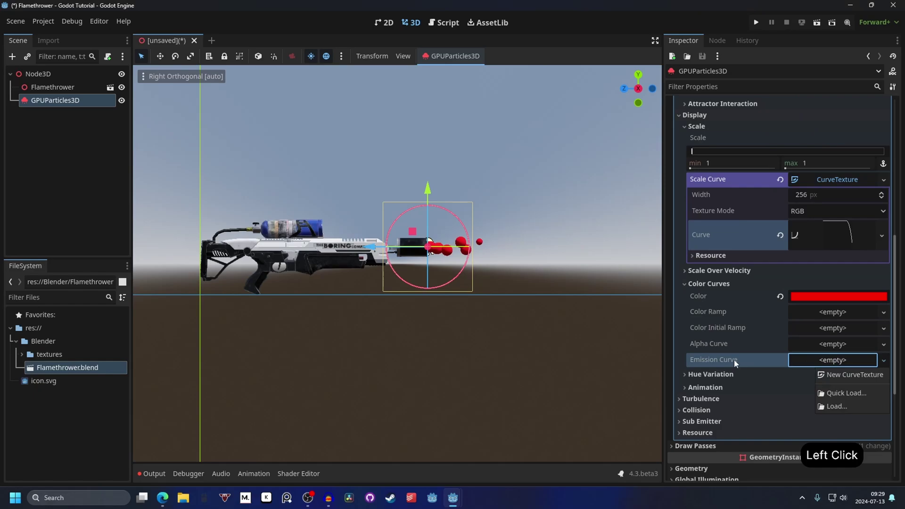
left_click(832, 377)
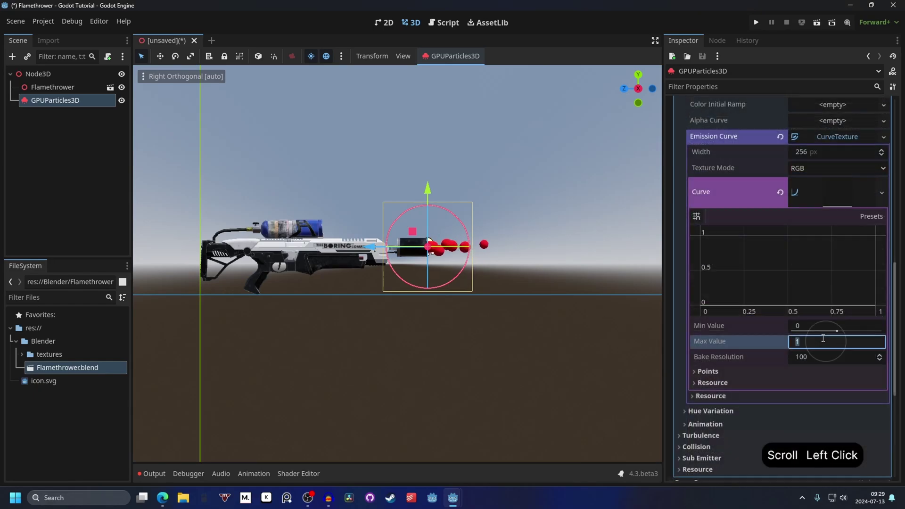
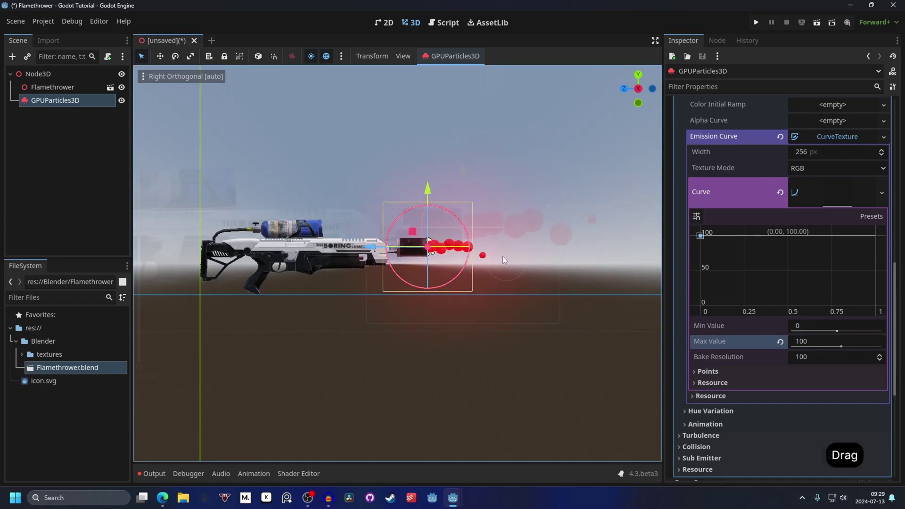
Step: Raise the emission curve's maximum value to 1000 with its start point at maximum
left_click(678, 265)
key("0")
key("Return")
double_click(707, 303)
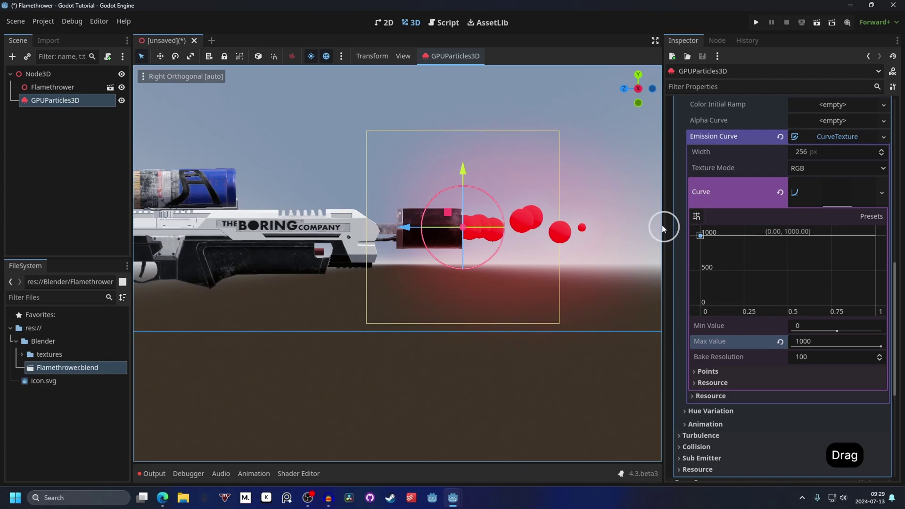
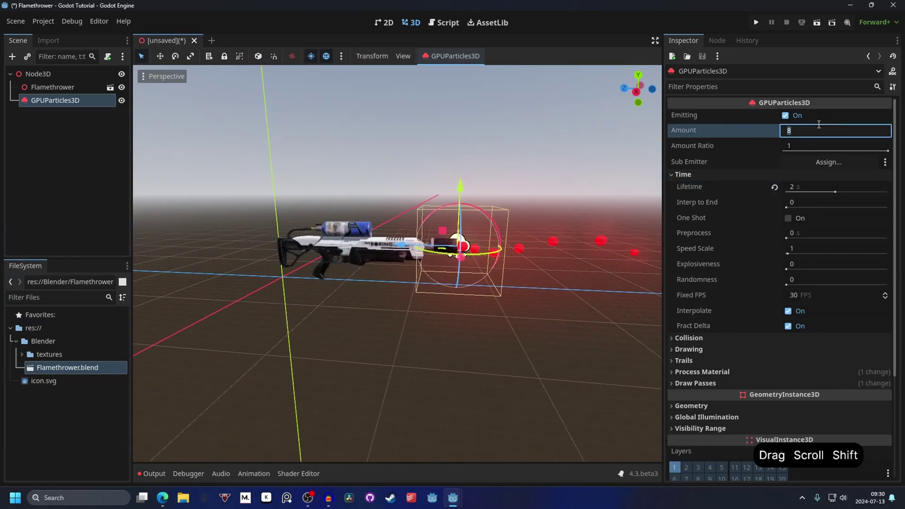
Step: Run 100 particles with randomness 1 for a denser, scattered red spray
key("Return")
left_click(412, 254)
left_click(517, 250)
left_click(547, 233)
left_click(496, 255)
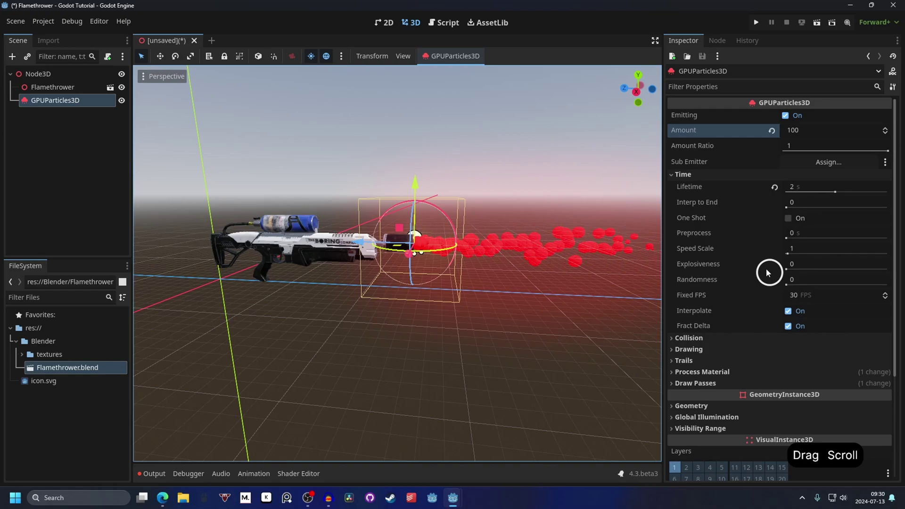
left_click(788, 286)
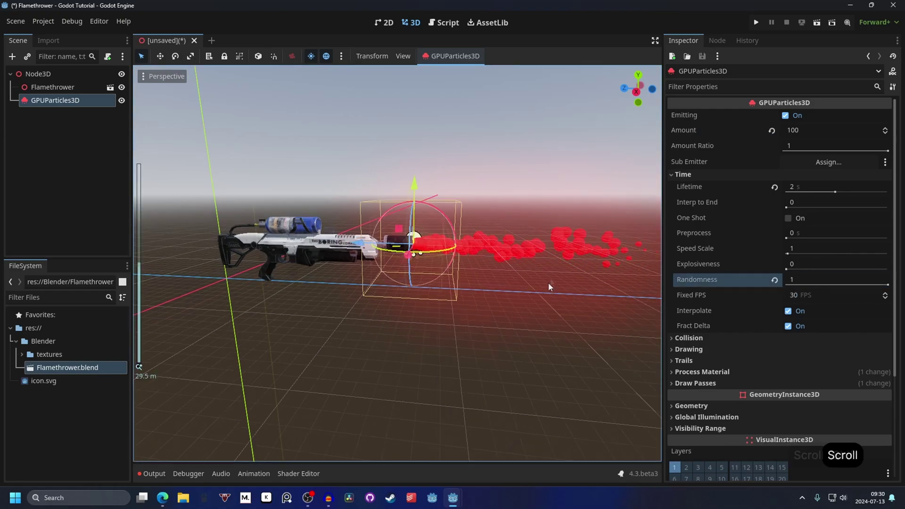
double_click(488, 277)
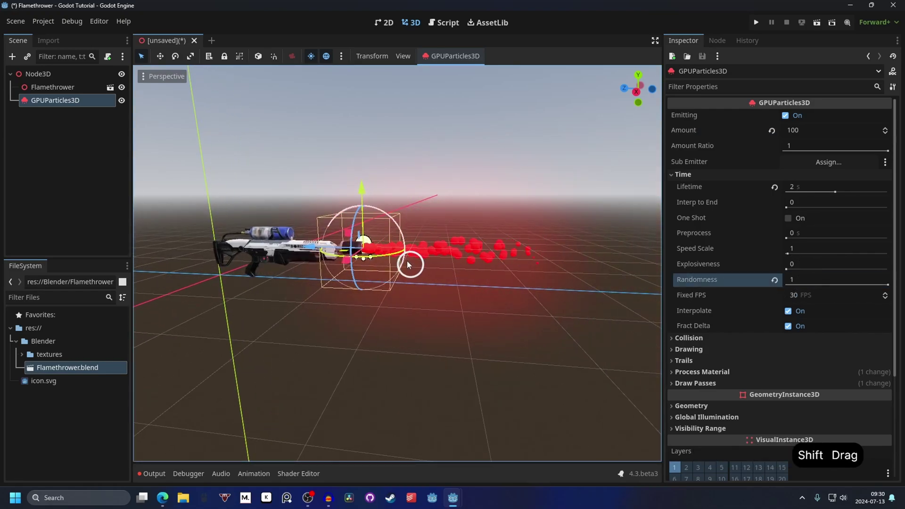
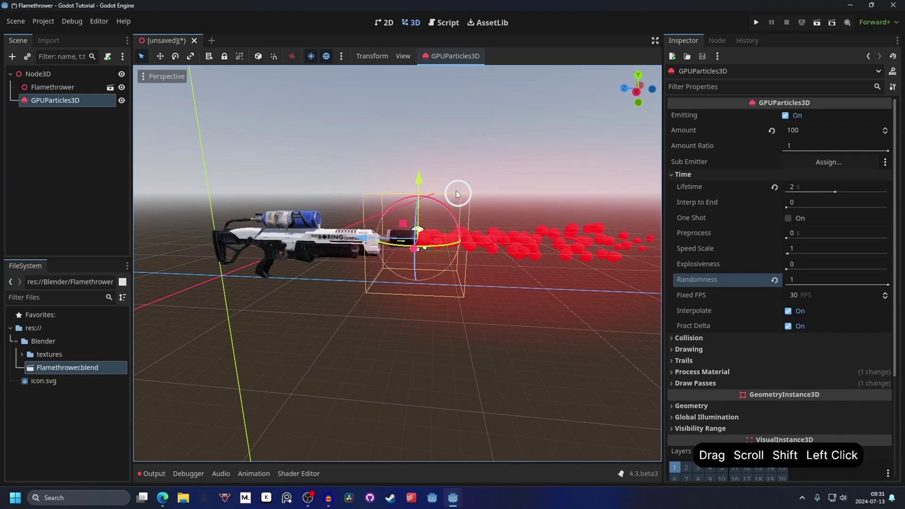
left_click(429, 221)
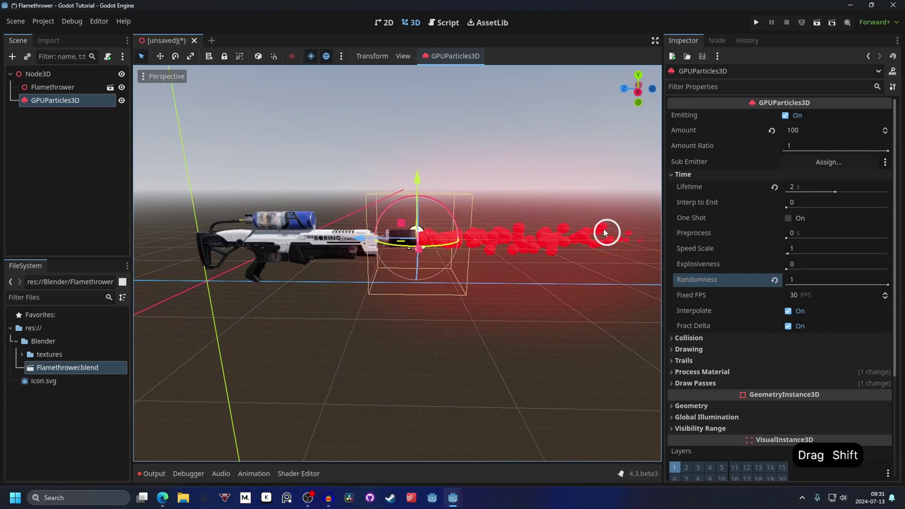
left_click(627, 241)
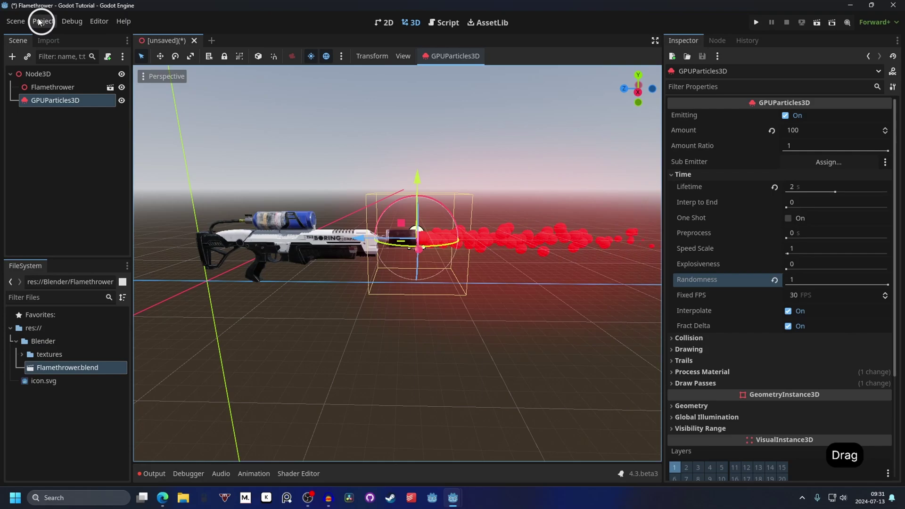
Step: Add a Fire action in Project Settings' Input Map bound to the left mouse button
left_click(44, 25)
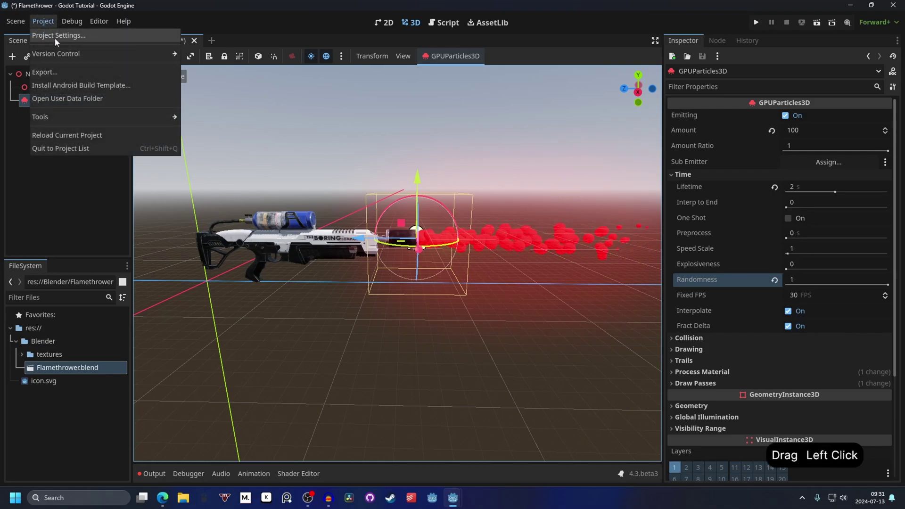
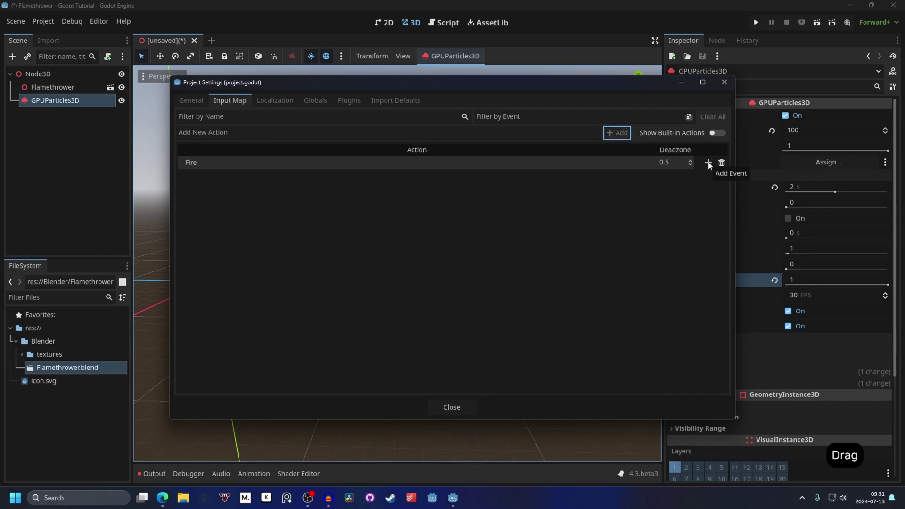
left_click(712, 165)
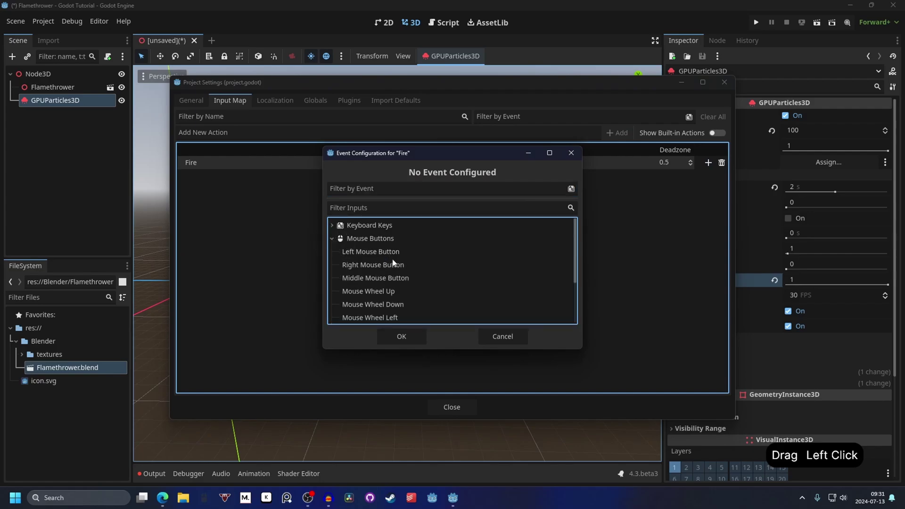
left_click(367, 254)
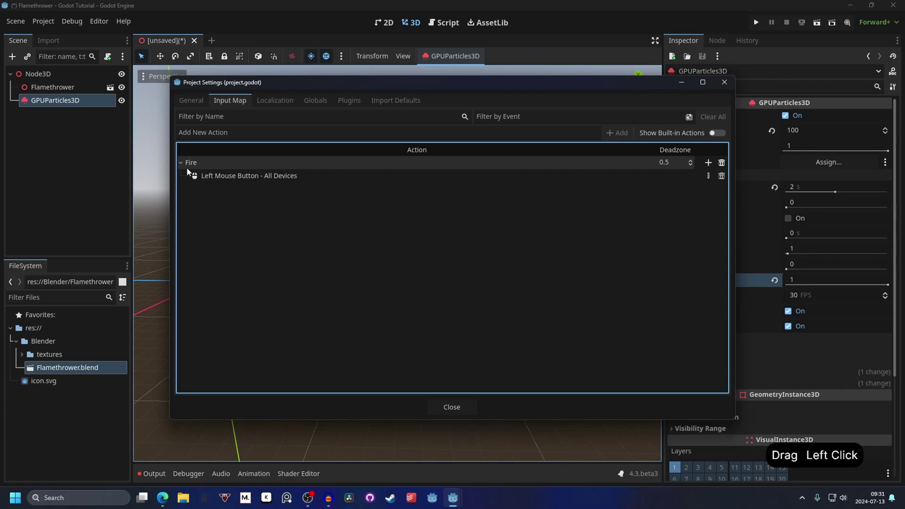
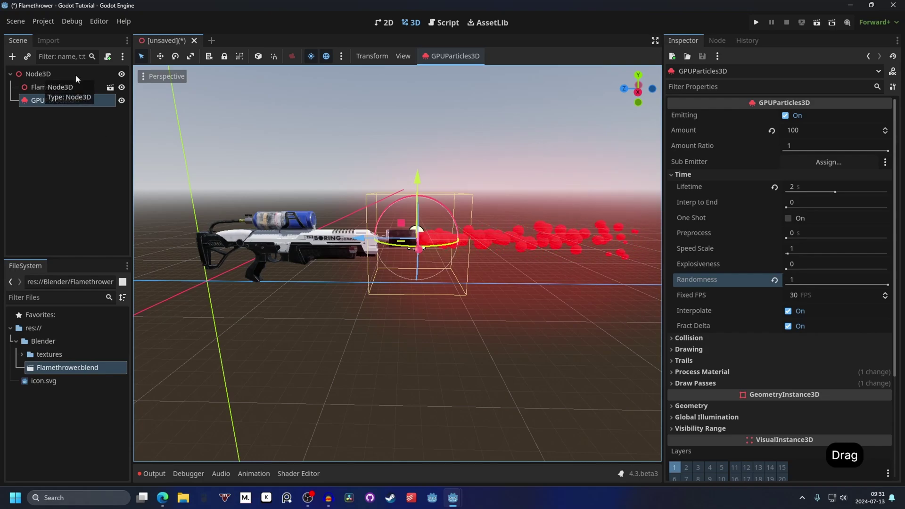
Step: Select the root Node3D so a new fire.gd script can be attached to it
left_click(57, 76)
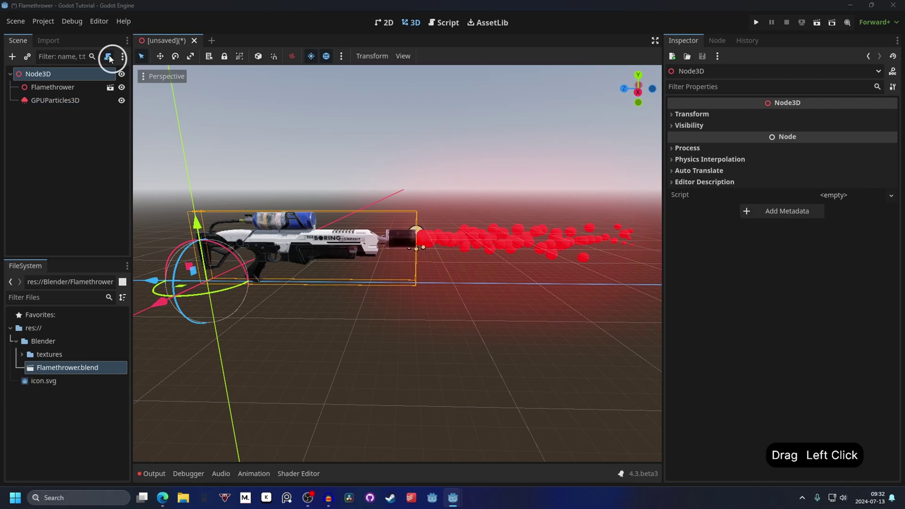
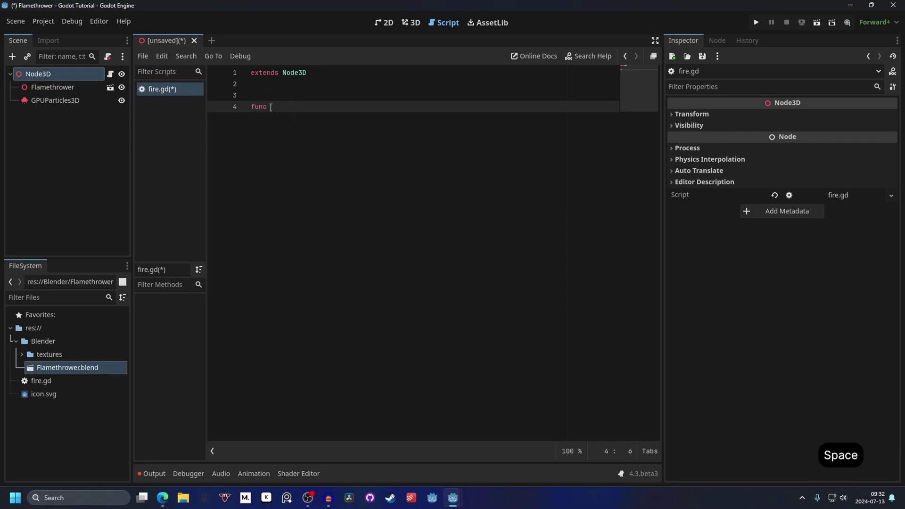
Step: Write func _input(event: InputEvent) with an if event.is_action_pressed("Fire") check
key("Return")
key("space")
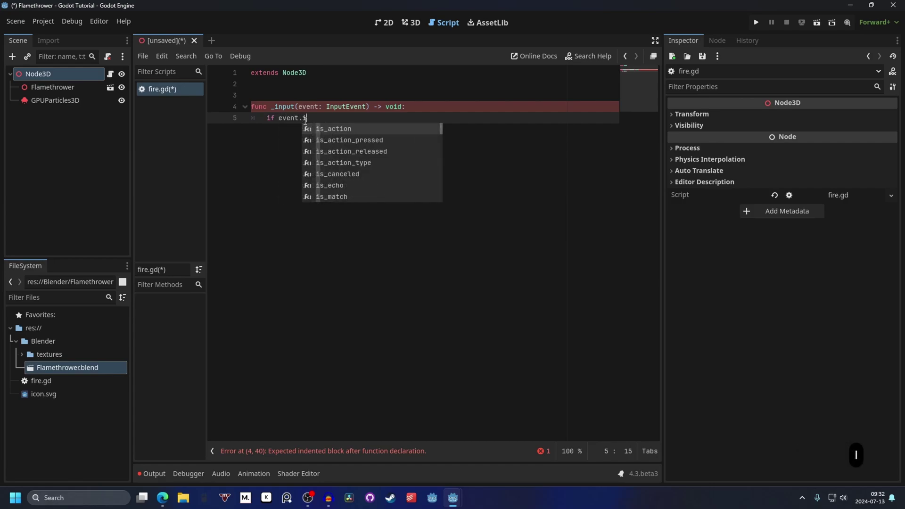
key("Down")
key("Up")
key("Return")
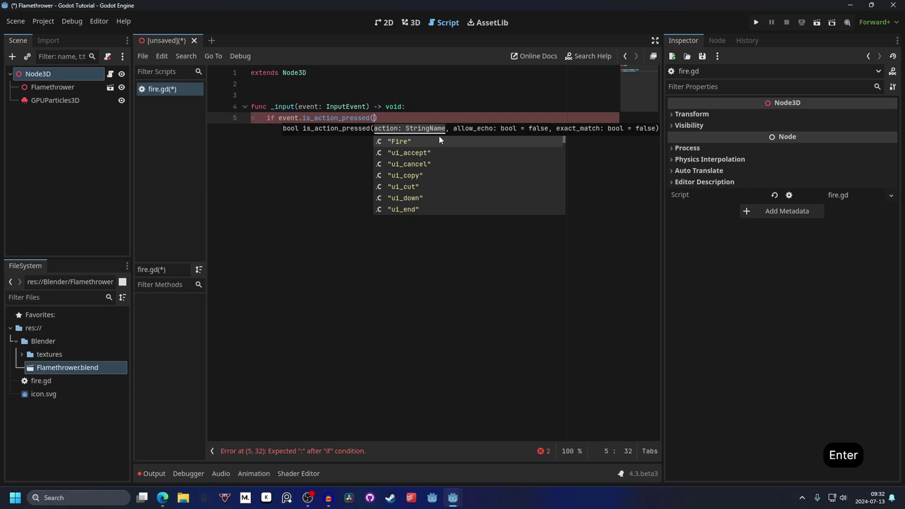
key("Return")
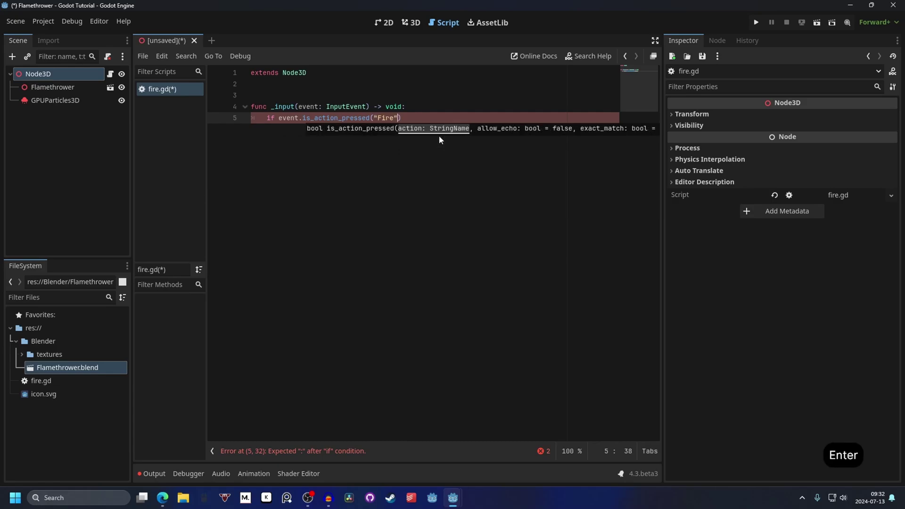
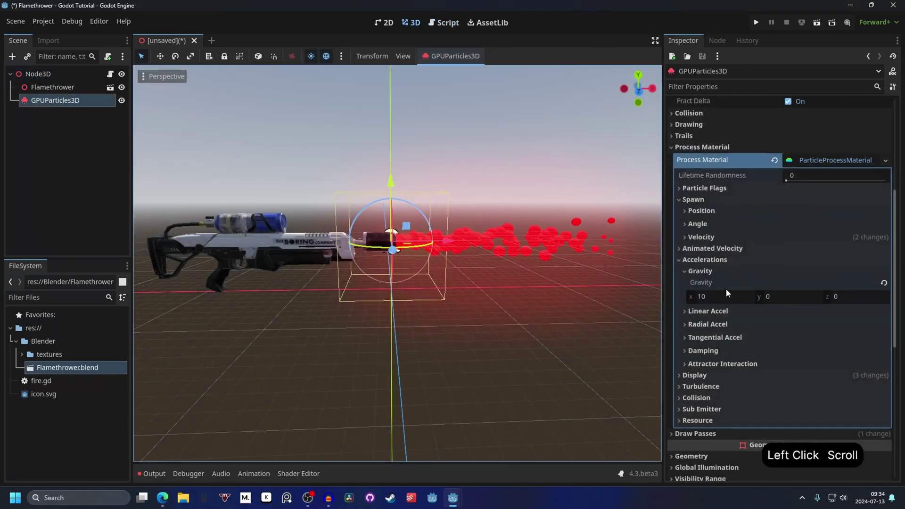
Step: Check GPUParticles3D's gravity of 10 along x in the 3D scene and reselect Node3D
left_click(418, 222)
left_click(434, 222)
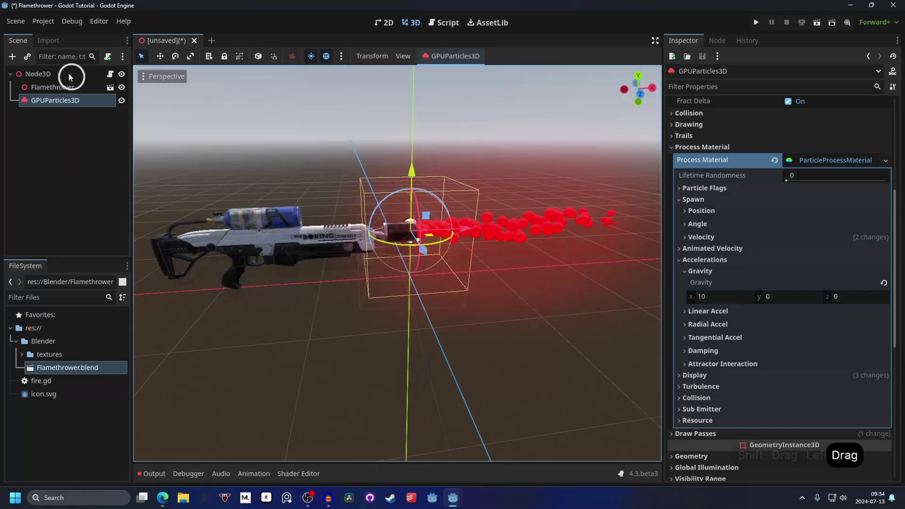
left_click(77, 77)
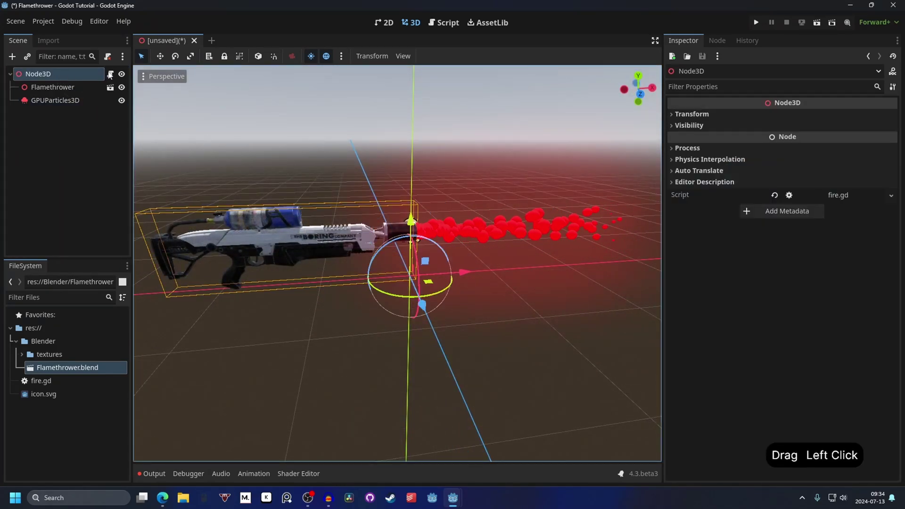
Step: Add a nested condition if $GPUParticles3D.process_material.gravity.x < 10 inside the Fire check
key("Return")
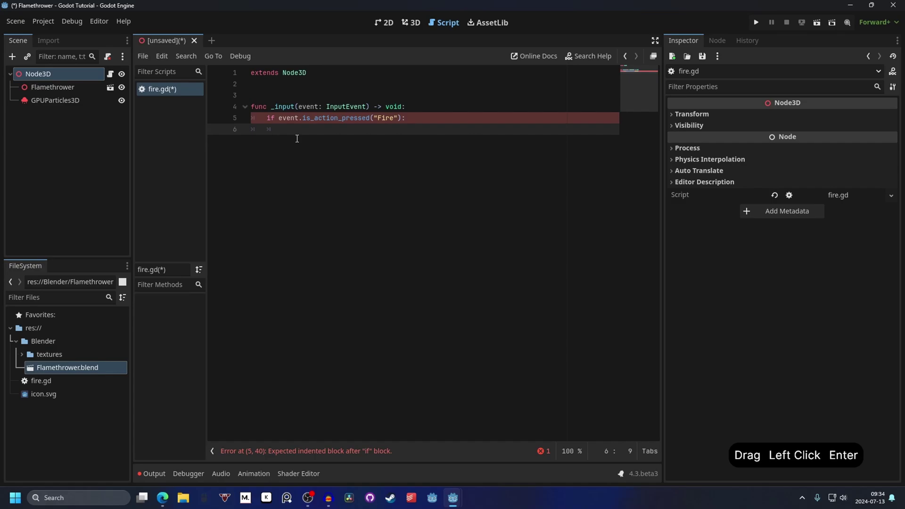
key("space")
left_click(62, 106)
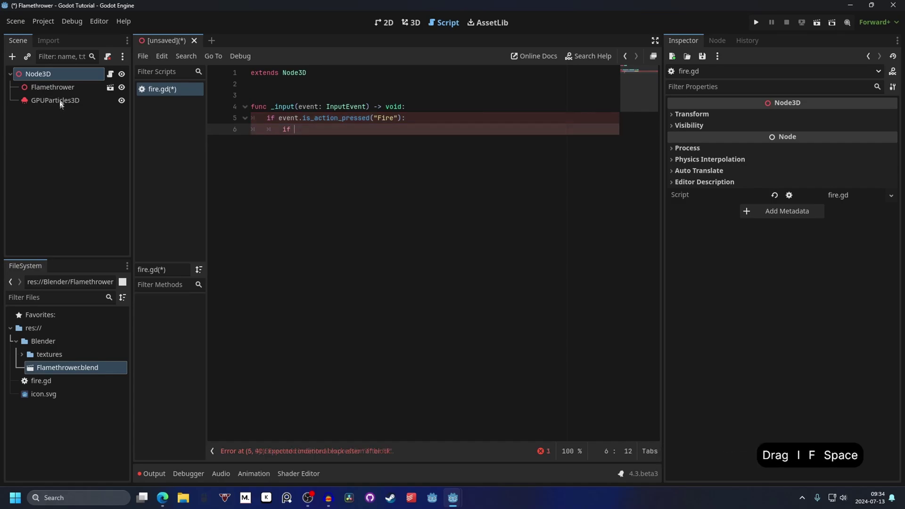
left_click(63, 102)
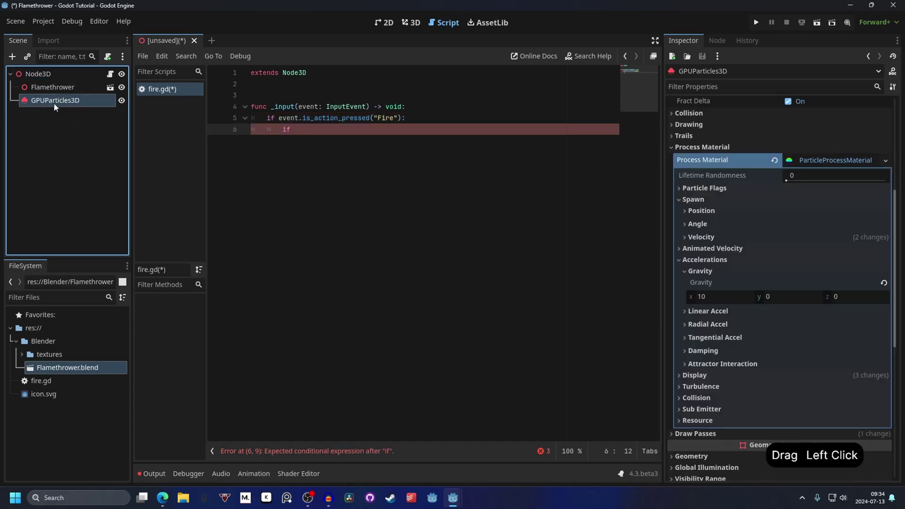
left_click(63, 100)
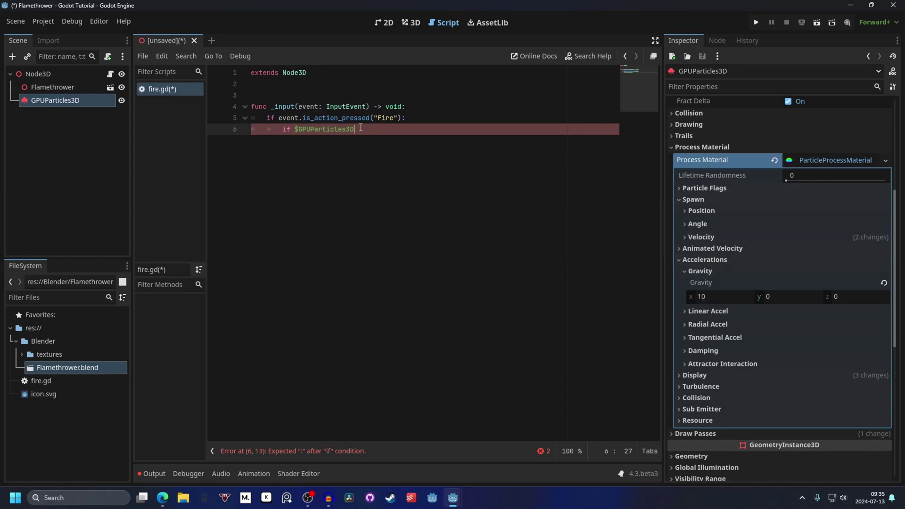
key("Return")
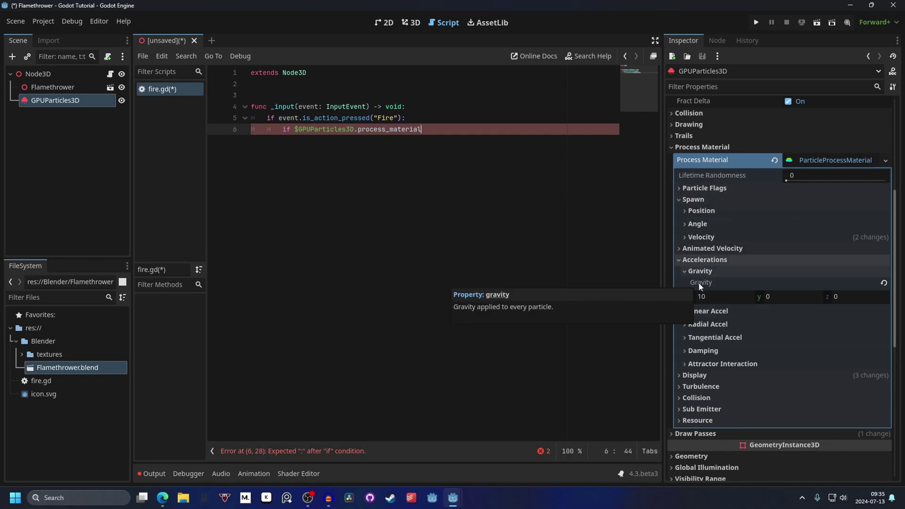
left_click(702, 285)
key("BackSpace")
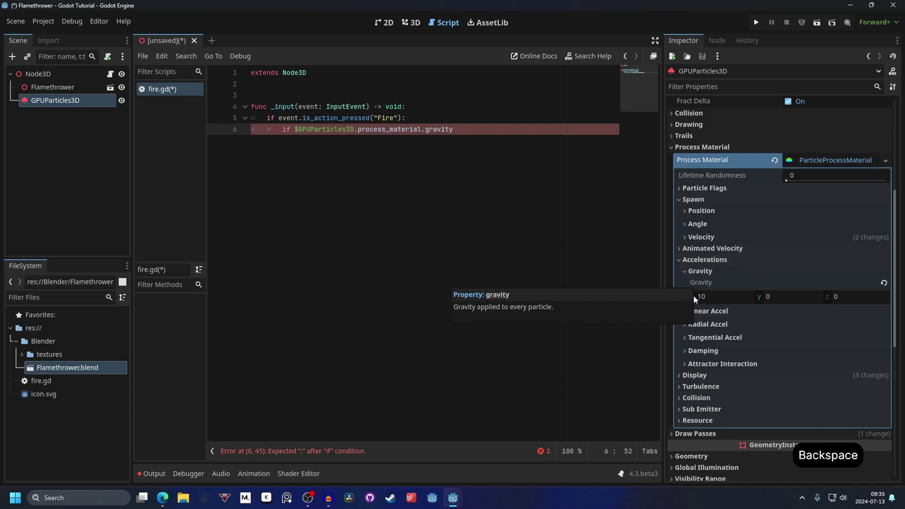
key("x")
key("space")
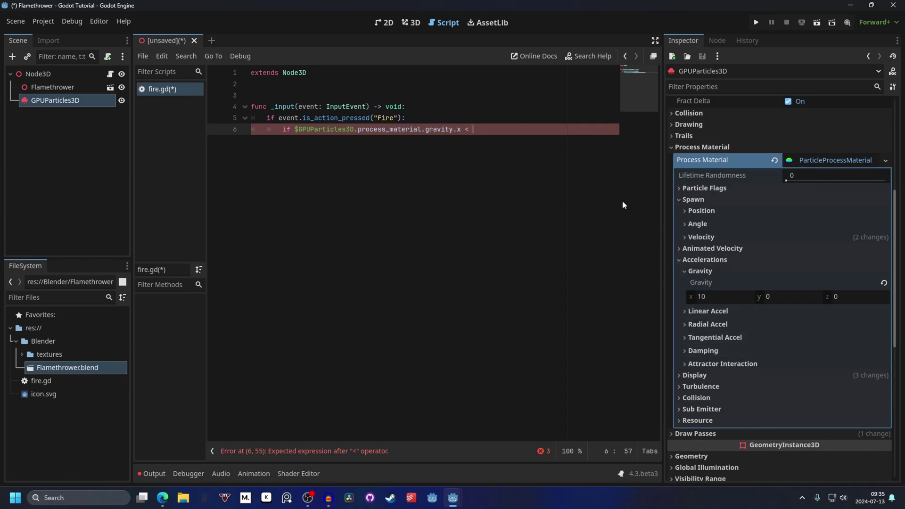
key("ctrl+z")
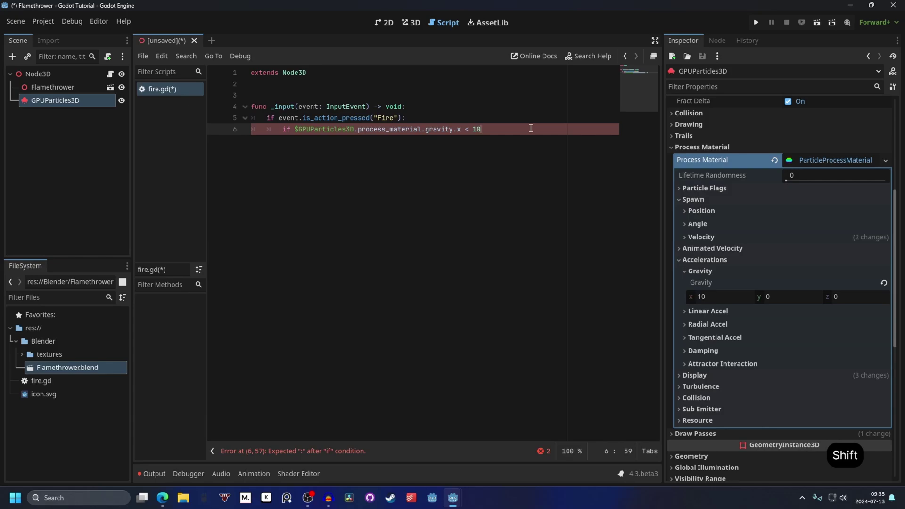
key("shift+.")
Step: Increment gravity.x by 1 and set $GPUParticles3D.emitting = true
key("Return")
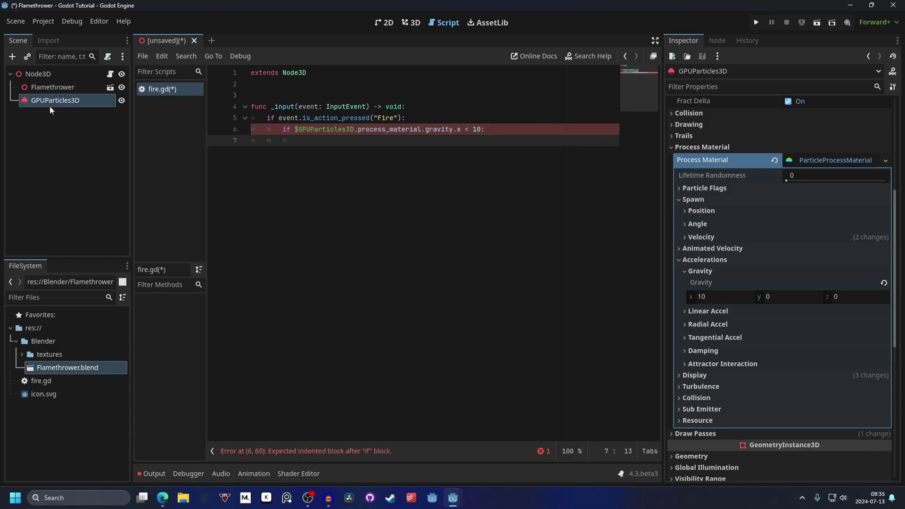
left_click(57, 102)
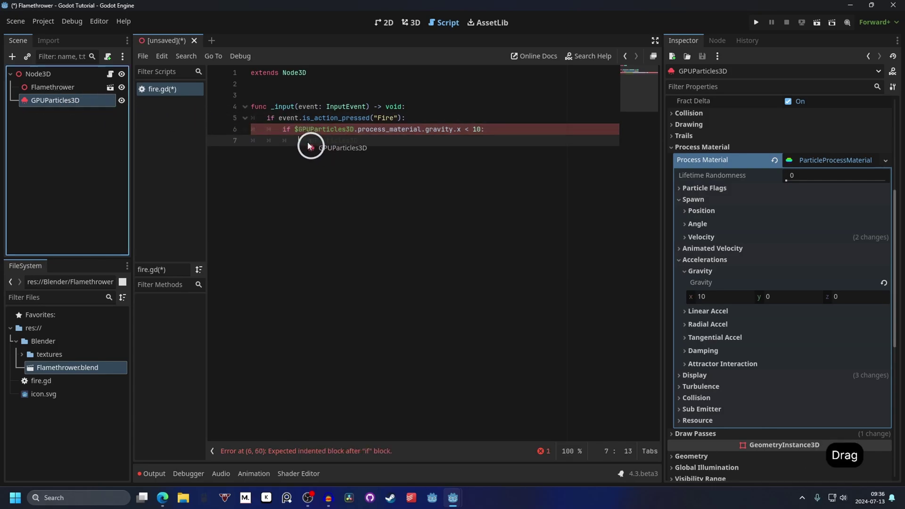
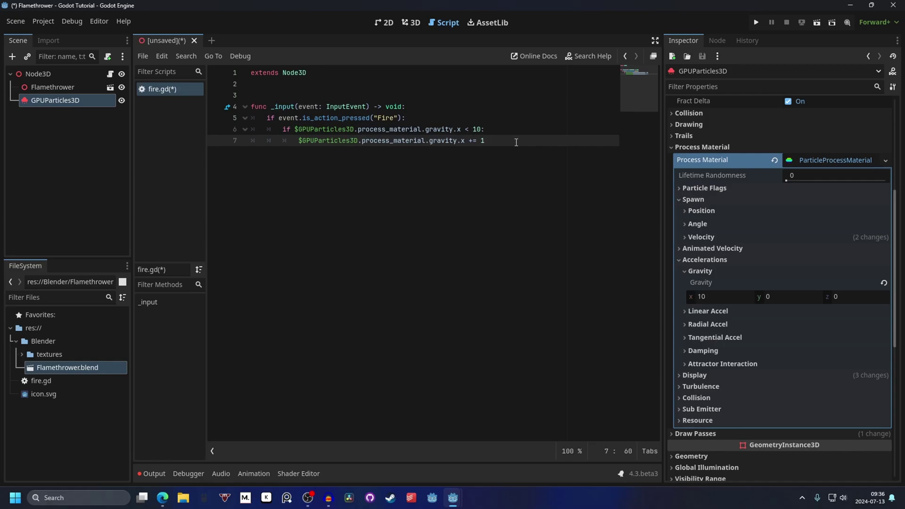
key("Return")
left_click(51, 103)
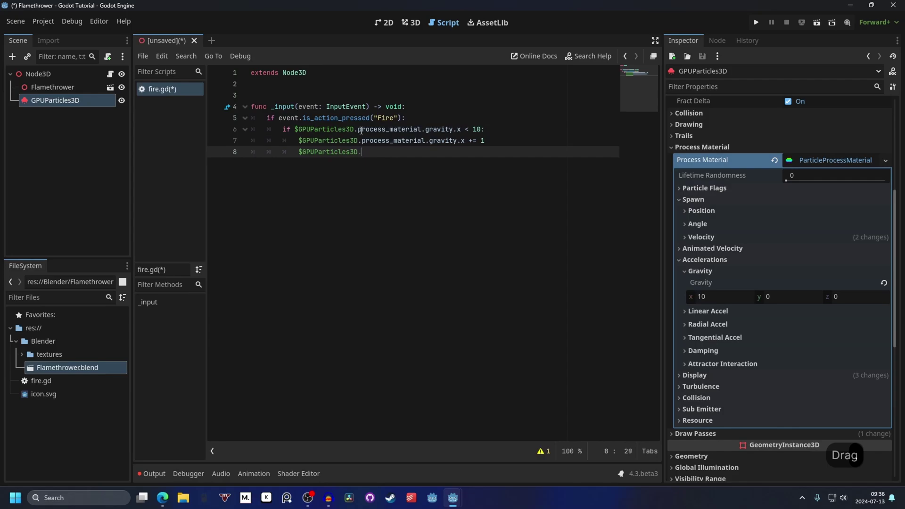
key("space")
key("space")
key("BackSpace")
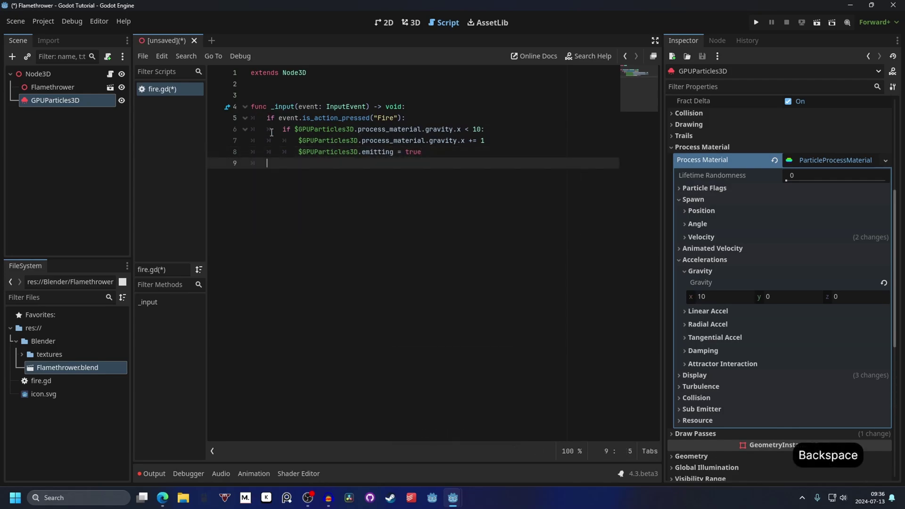
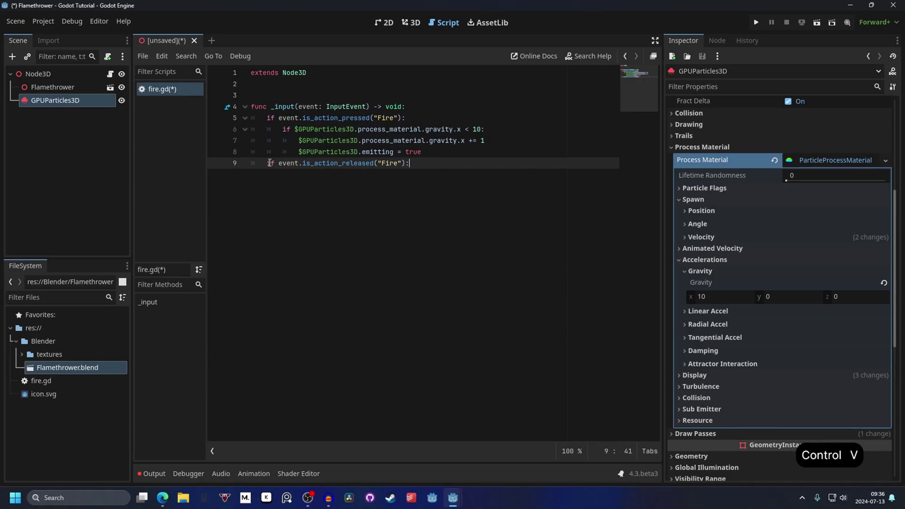
Step: Add if event.is_action_released("Fire") that sets $GPUParticles3D.process_material.gravity.x = 0
key("v")
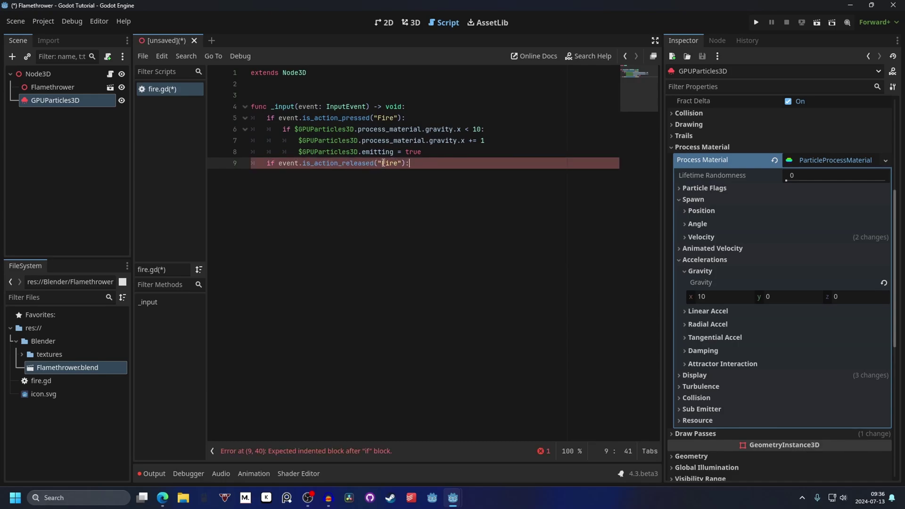
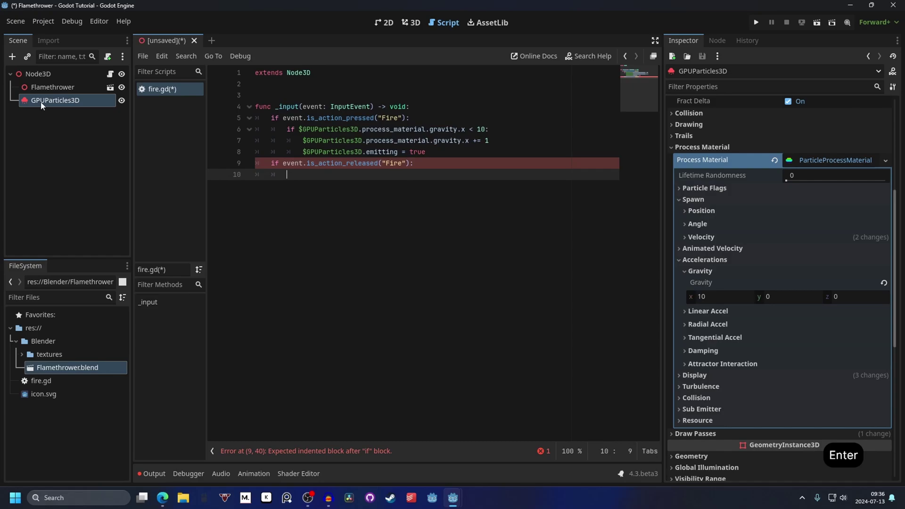
left_click(85, 103)
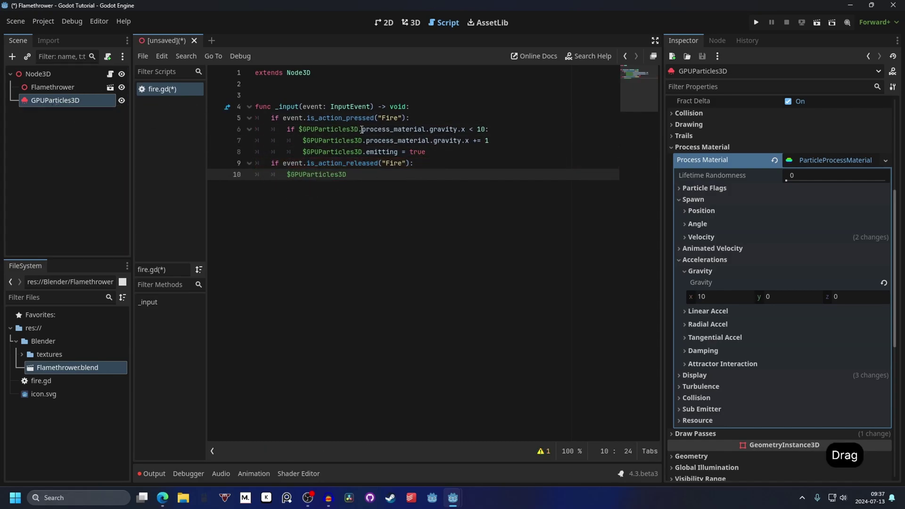
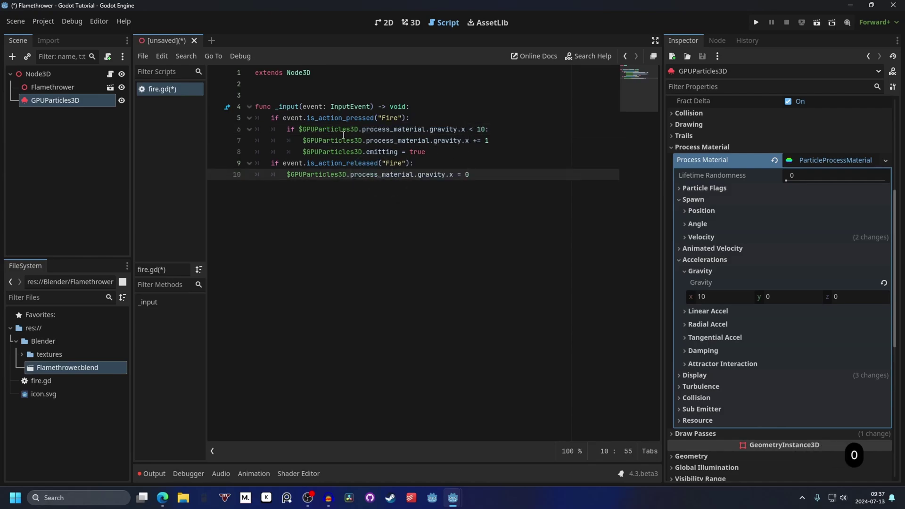
key("Return")
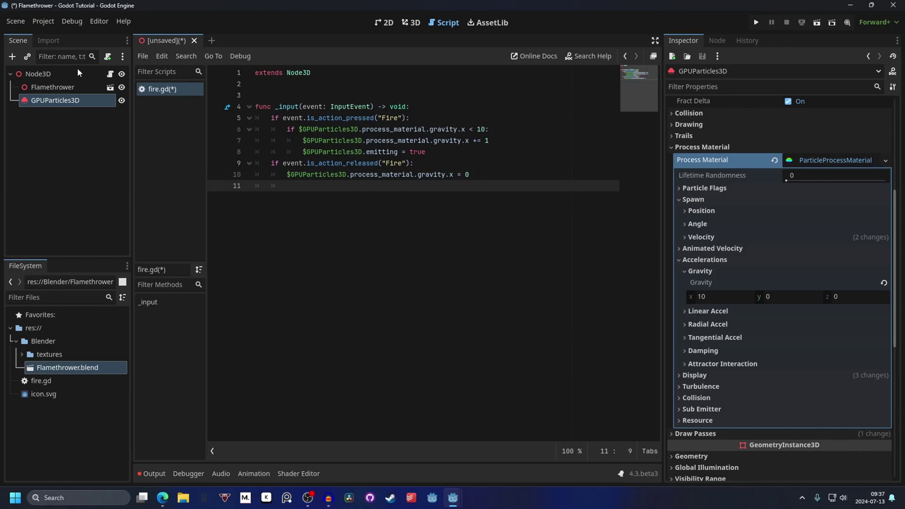
Step: Add a Camera3D child under Node3D and run the scene with F6
left_click(61, 76)
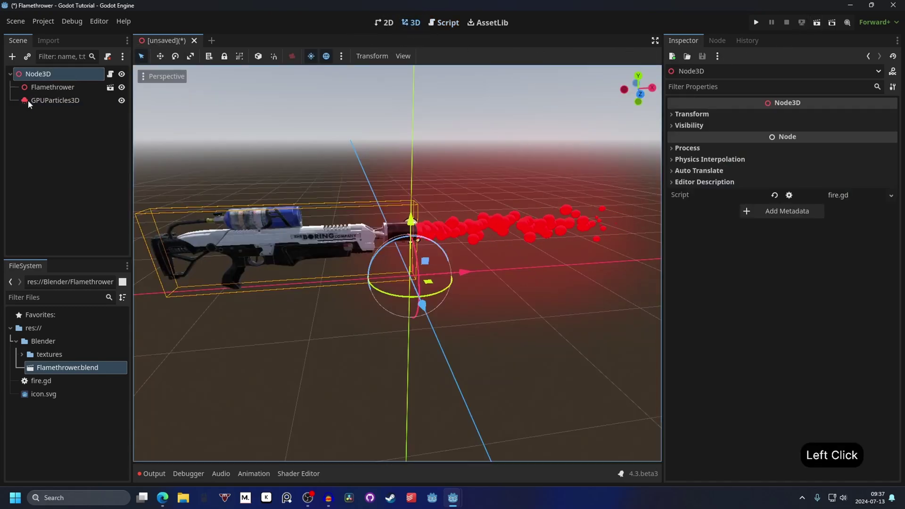
key("Return")
left_click(14, 52)
left_click(449, 217)
left_click(429, 223)
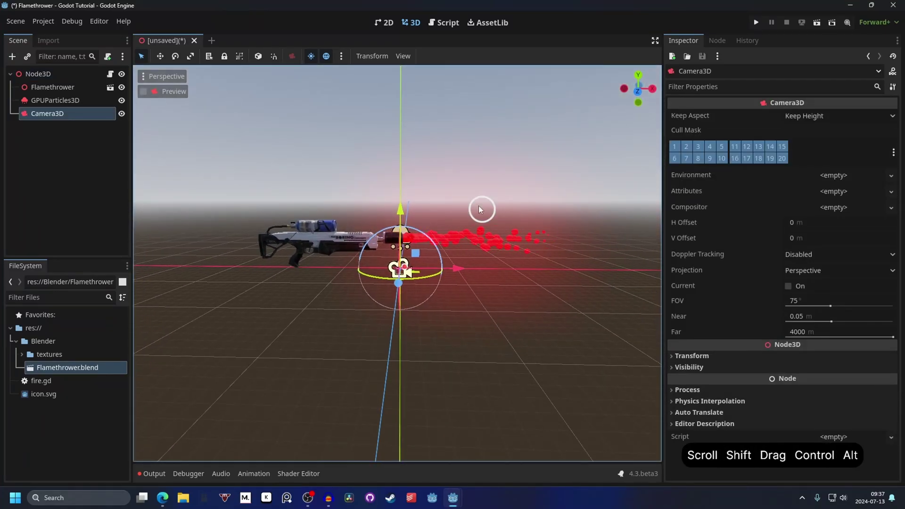
key("ctrl+shift+alt+m")
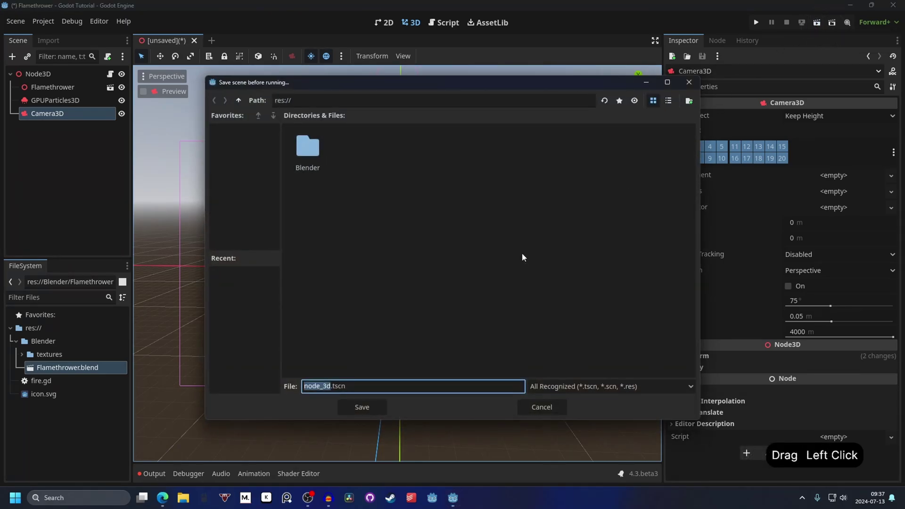
Step: Save the scene as Flamethrower.tscn so the debug game window launches
key("BackSpace")
key("Return")
Step: Fire the flamethrower twice in the running game window
left_click(526, 256)
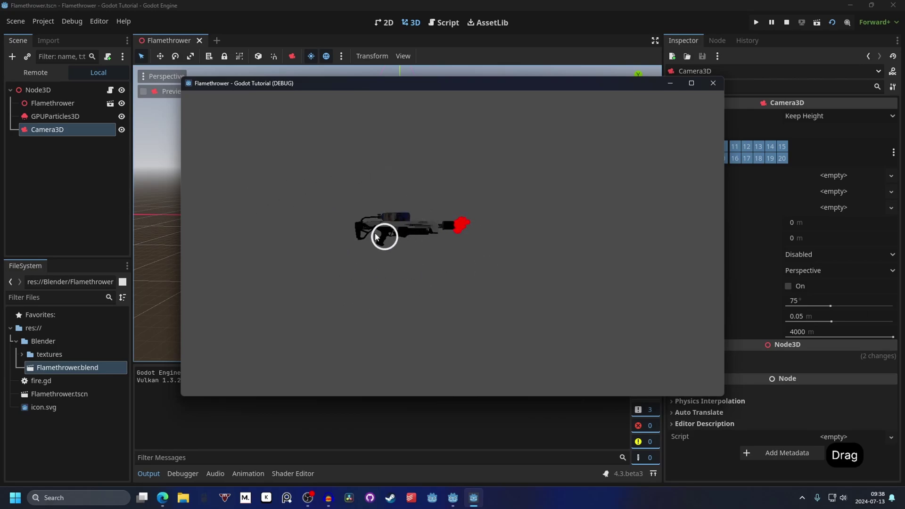
left_click(417, 200)
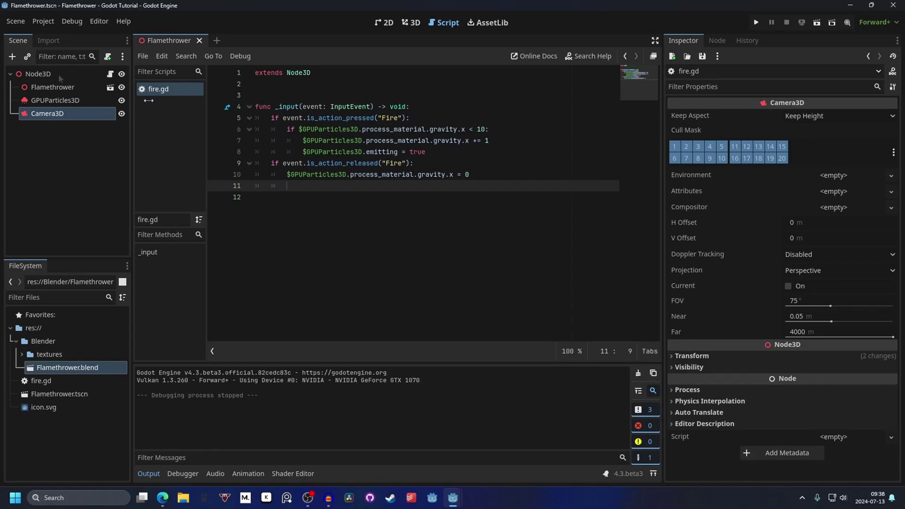
Step: Select the root Node3D to add a Timer node under it
left_click(62, 75)
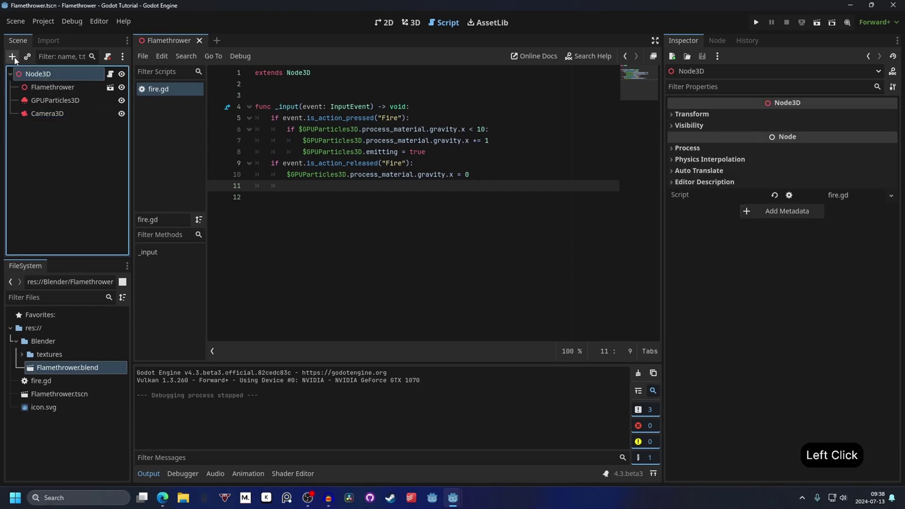
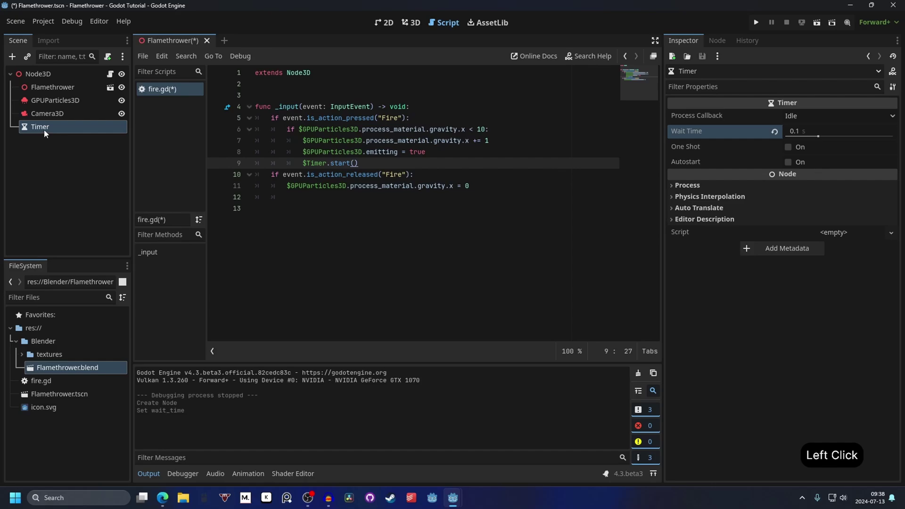
Step: Connect the Timer's timeout() to _on_timer_timeout in fire.gd and add $Timer.start() there
left_click(718, 42)
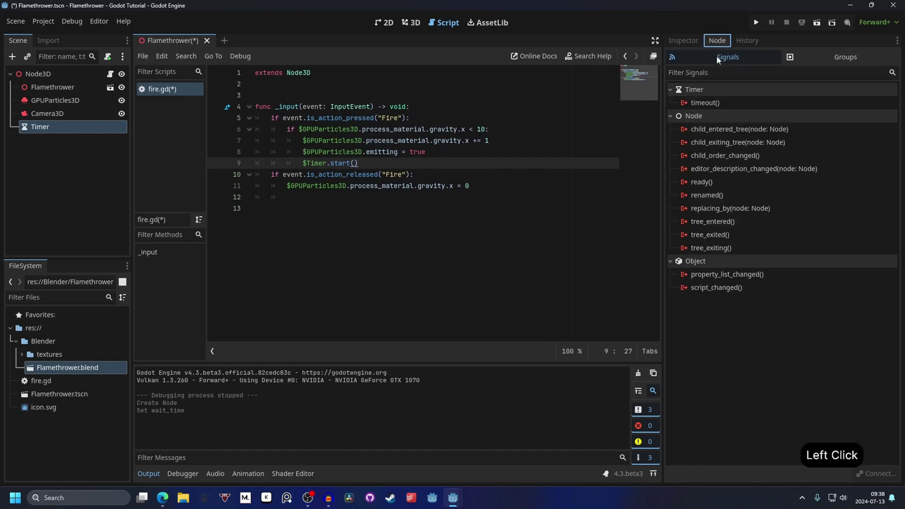
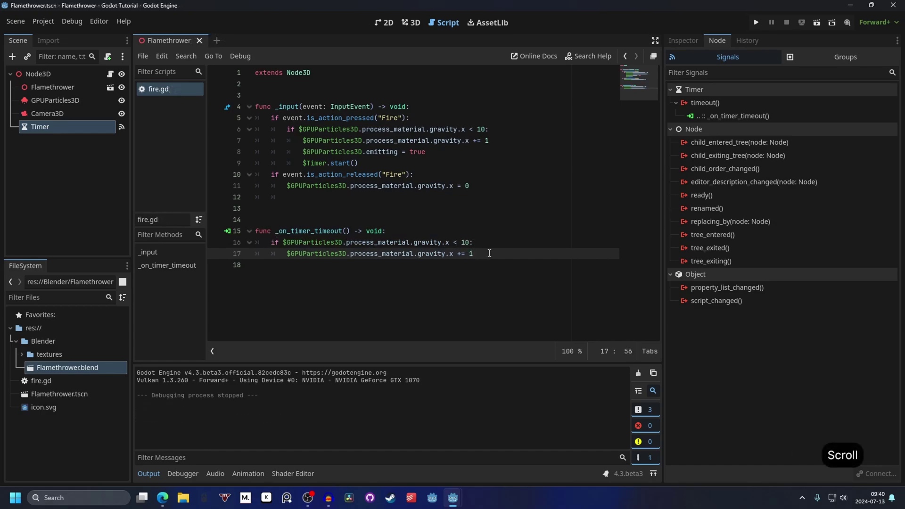
key("Return")
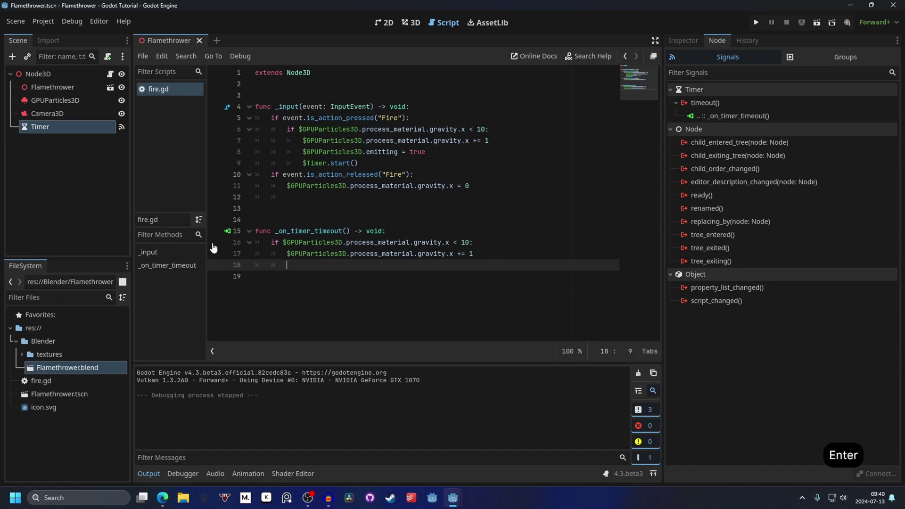
left_click(52, 130)
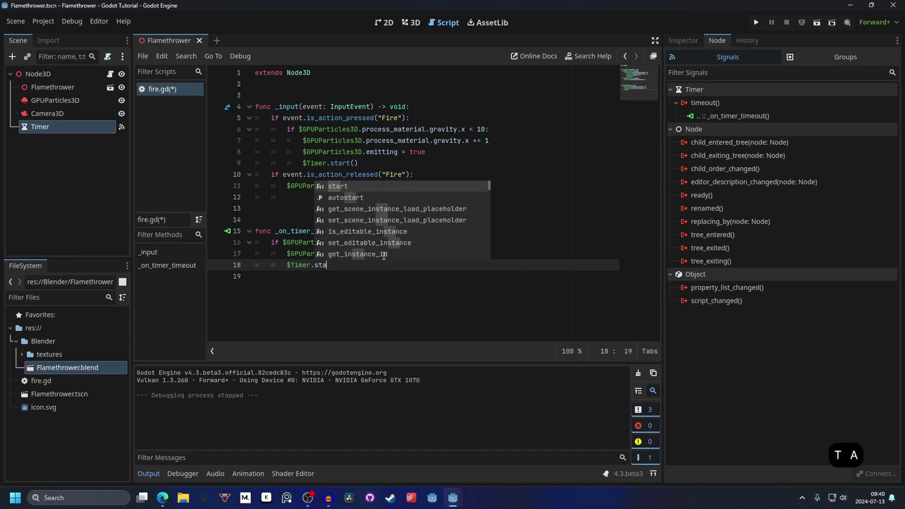
key("Return")
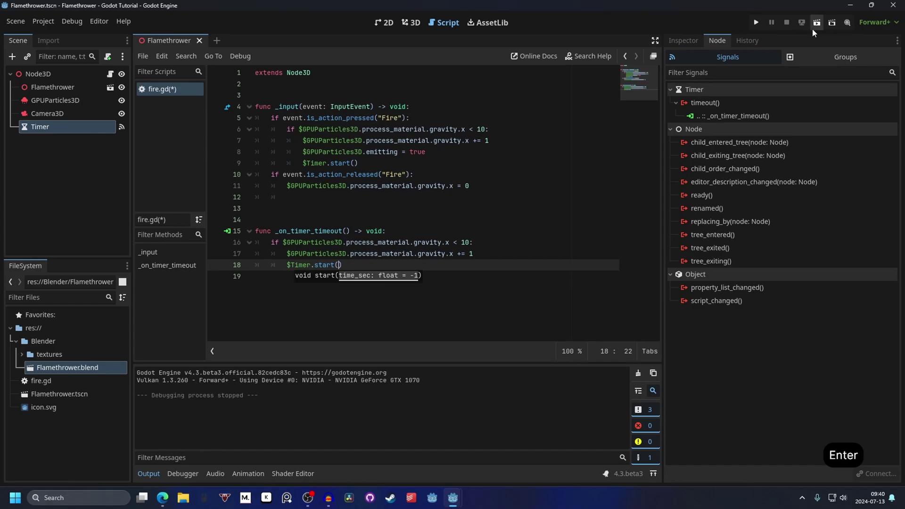
Step: Run the scene to watch the flame spray stretch out in the debug window
left_click(819, 29)
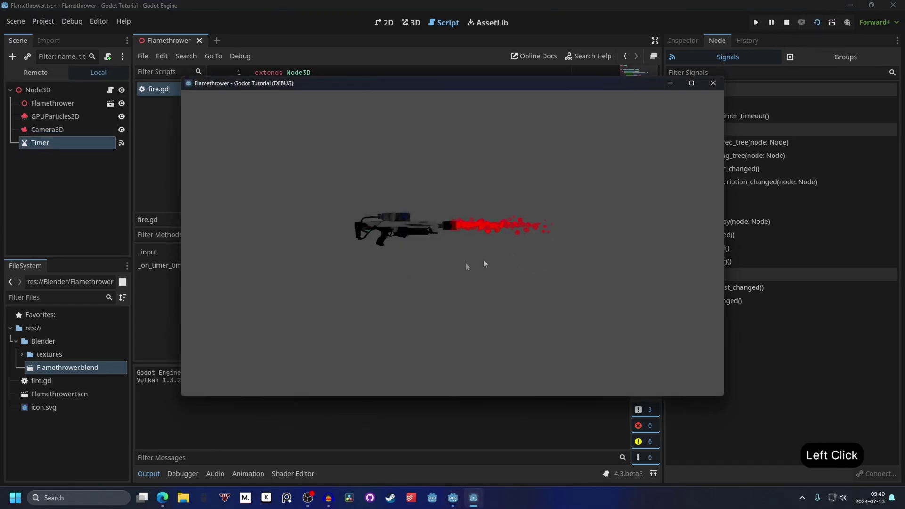
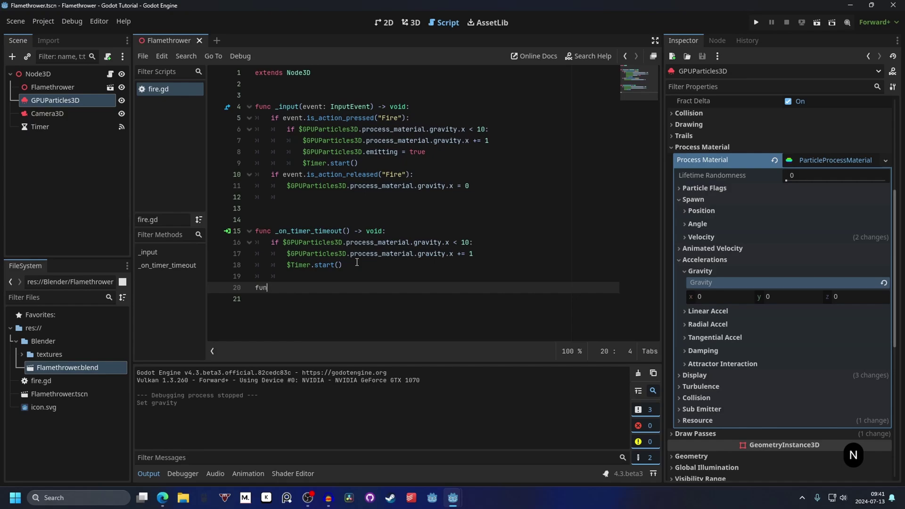
Step: Add a _physics_process function in fire.gd whose body references the GPUParticles3D node
key("space")
key("e")
key("s")
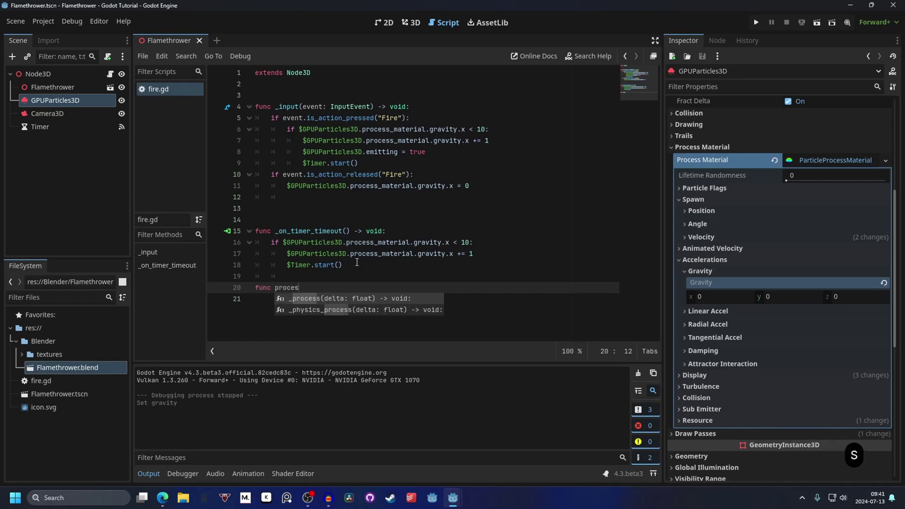
key("Down")
key("Return")
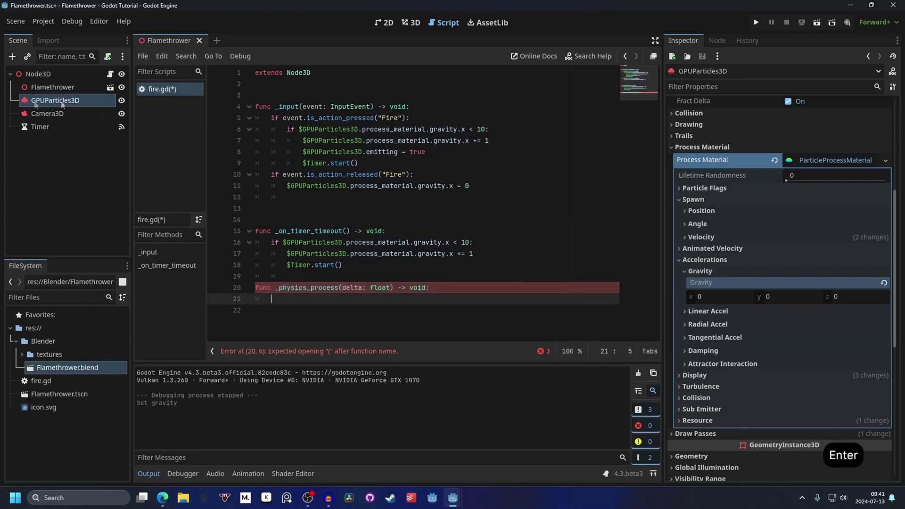
left_click(42, 102)
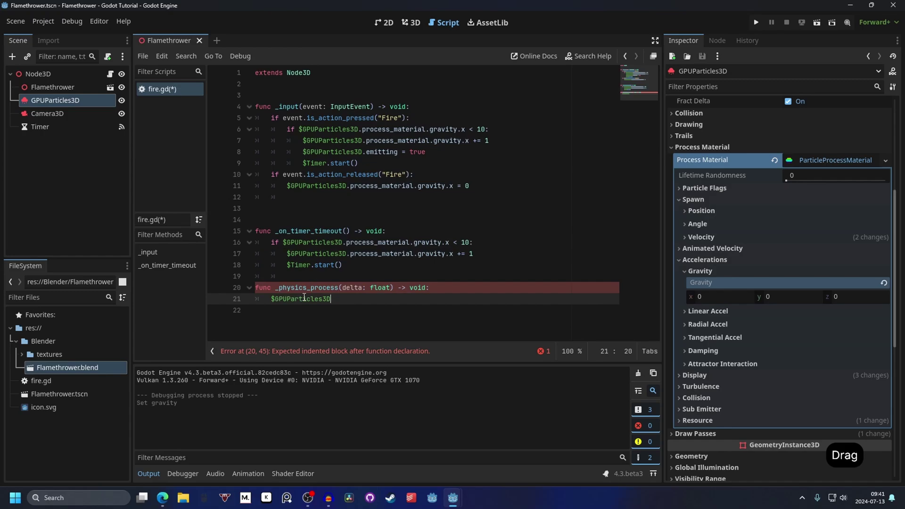
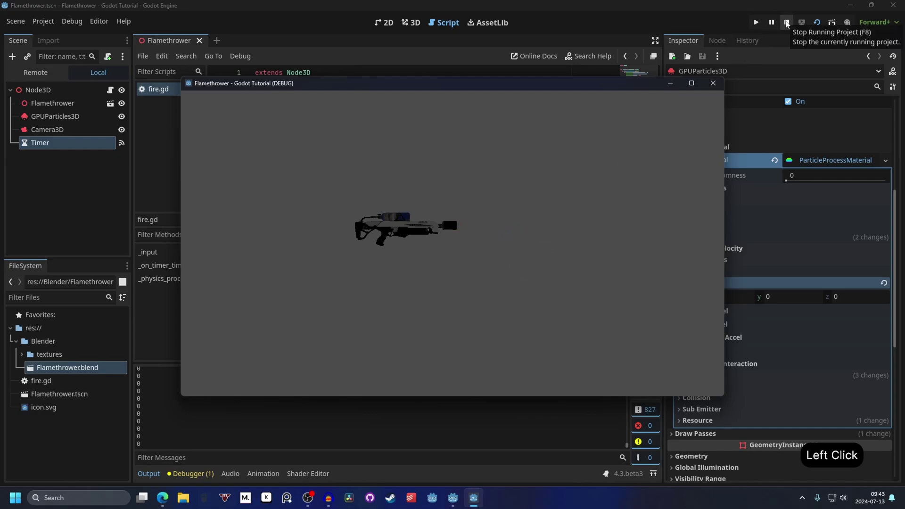
Step: Stop the running game after checking the printed gravity values
left_click(789, 23)
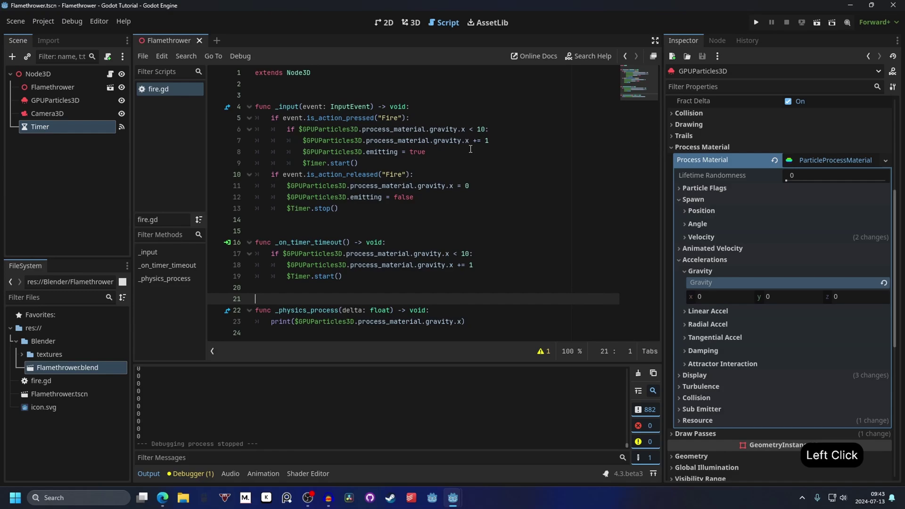
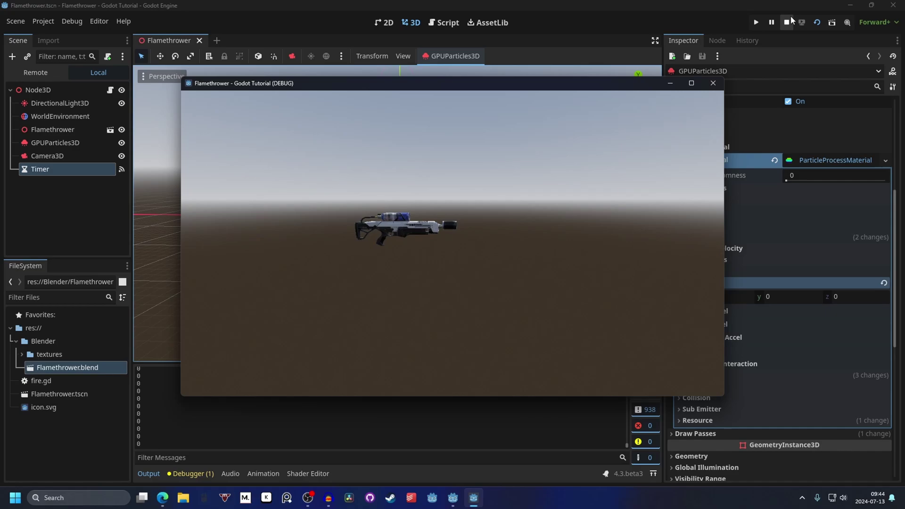
Step: Stop the game and bring up the new-node chooser to find RayCast3D
left_click(356, 165)
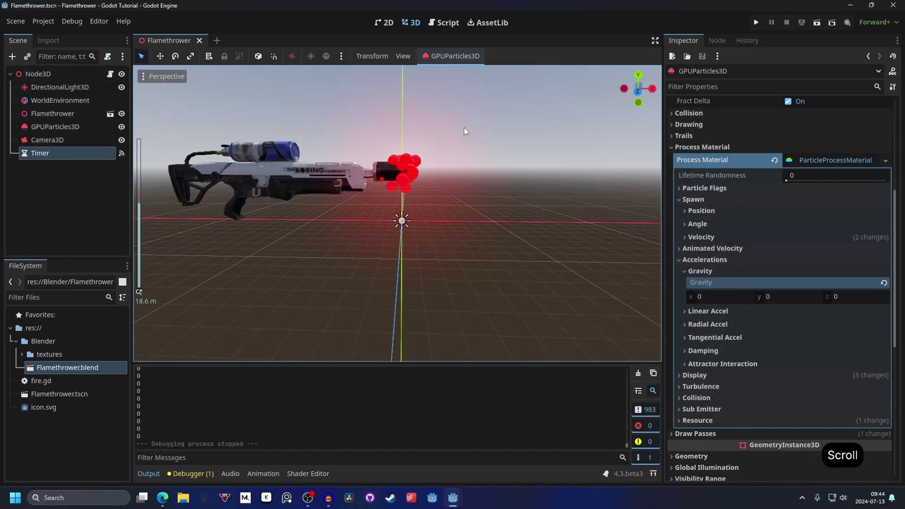
left_click(466, 143)
left_click(427, 160)
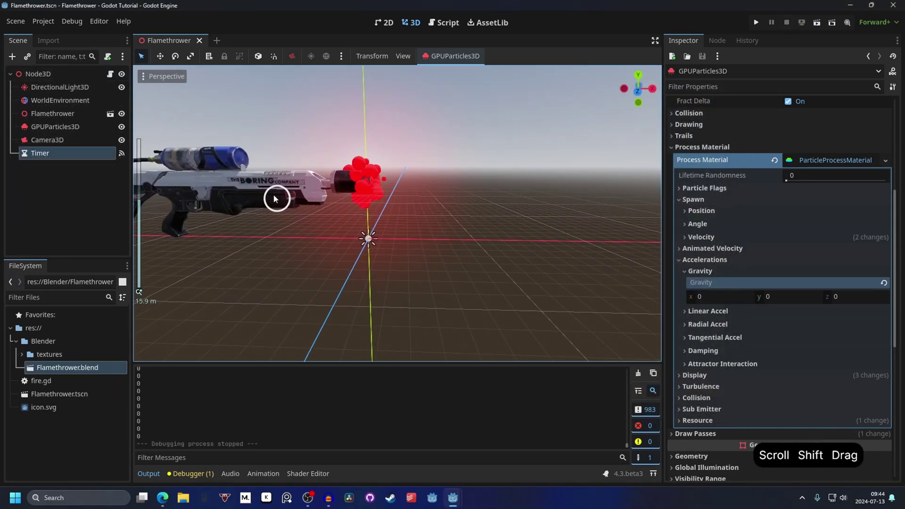
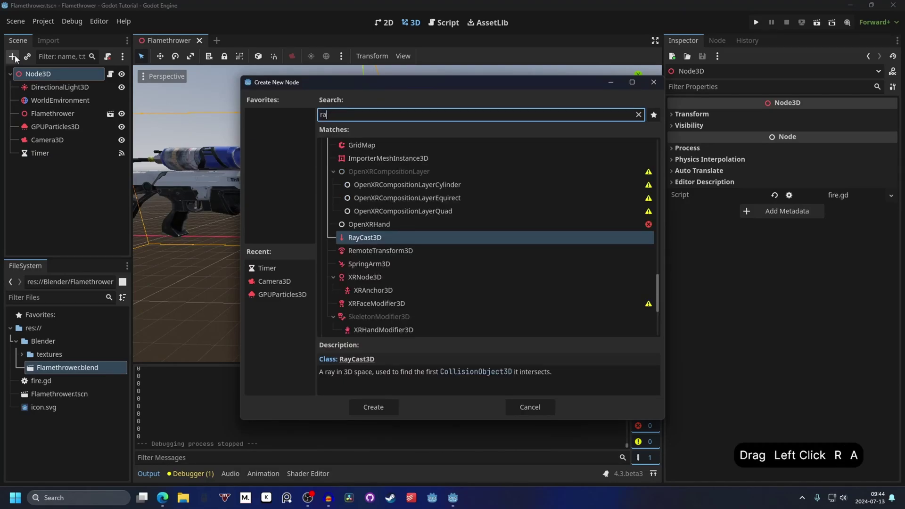
Step: Create the RayCast3D under GPUParticles3D, reset its position to the origin and start editing Target Position
key("Return")
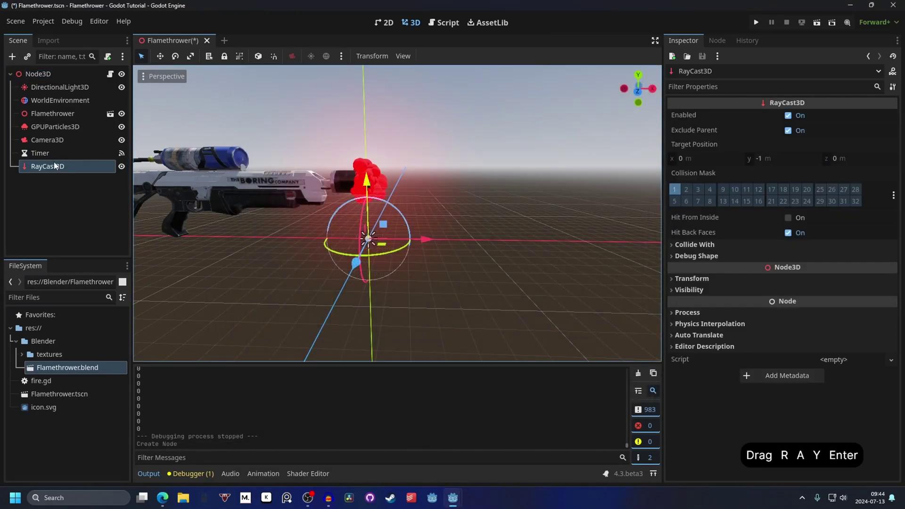
left_click(62, 167)
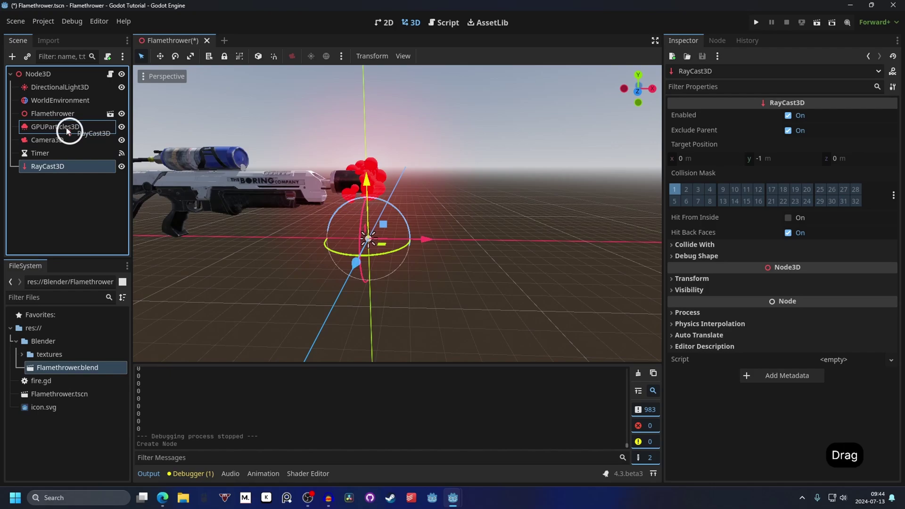
left_click(708, 282)
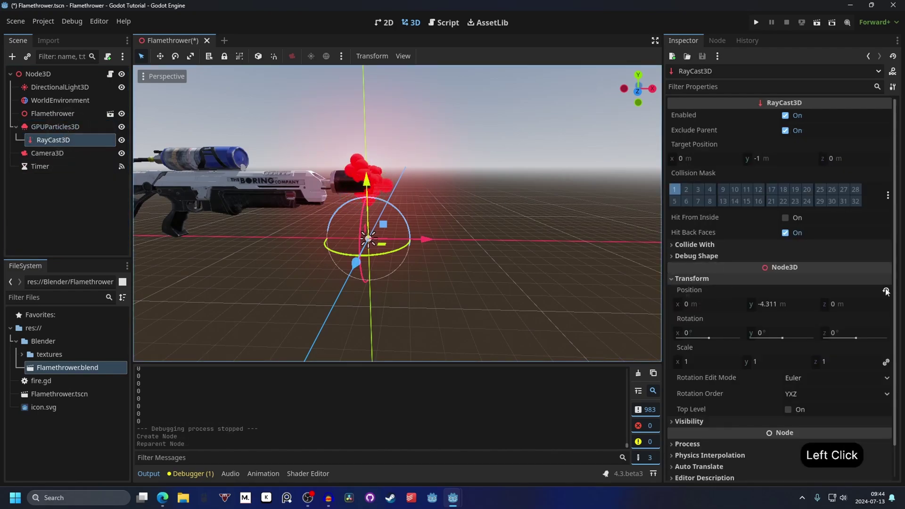
left_click(889, 291)
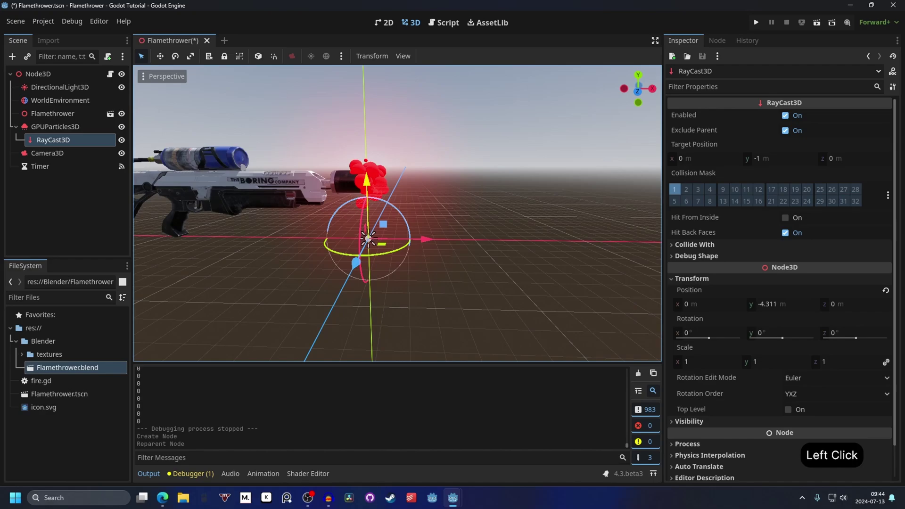
left_click(482, 184)
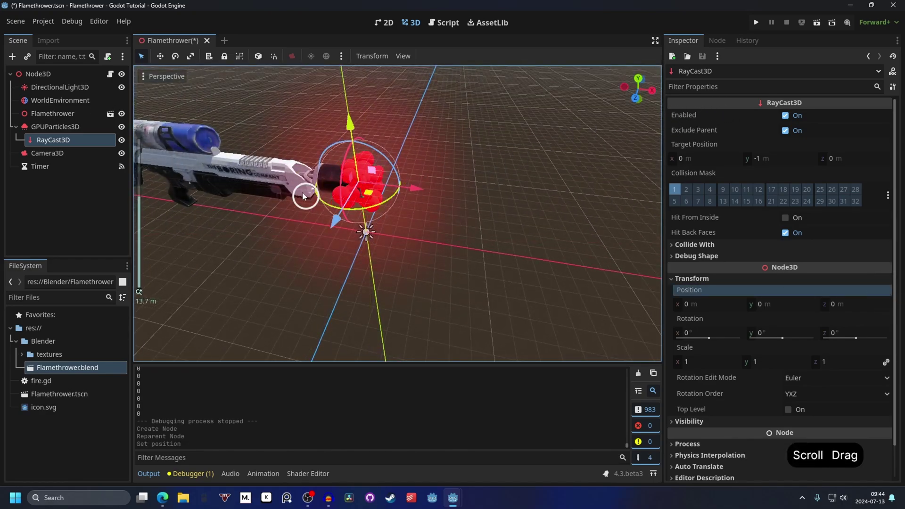
left_click(778, 157)
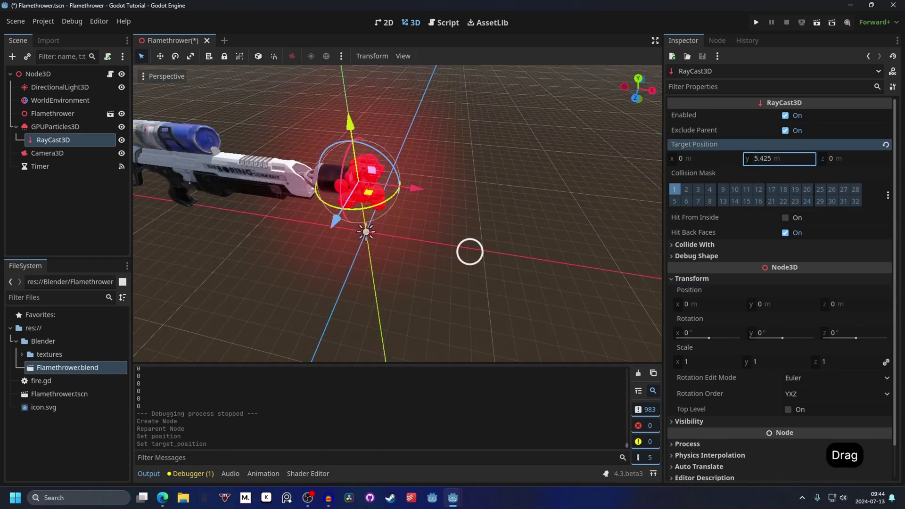
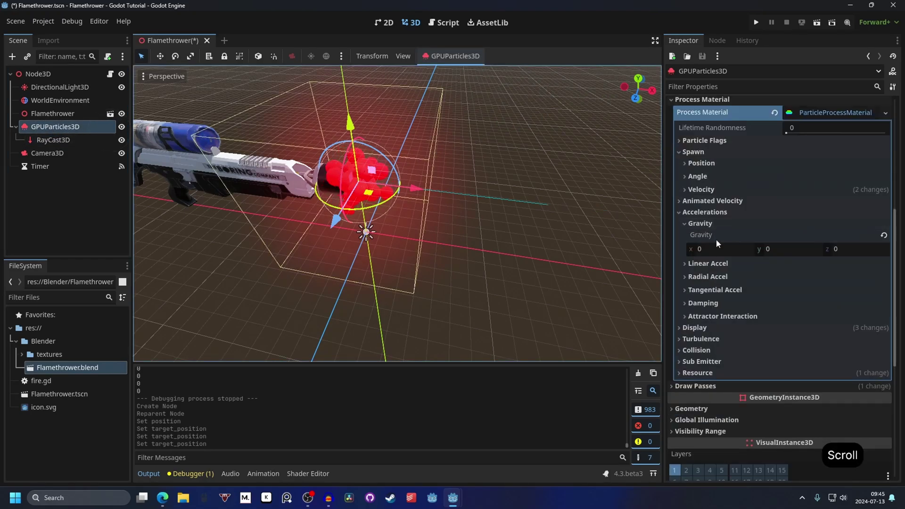
Step: Set the particles' process material Gravity x to 10 so the spray stretches out
left_click(720, 254)
type("1 0")
key("Return")
left_click(549, 217)
Step: Aim the RayCast3D 20 m along x by setting its Target Position x to 20
left_click(558, 164)
left_click(73, 142)
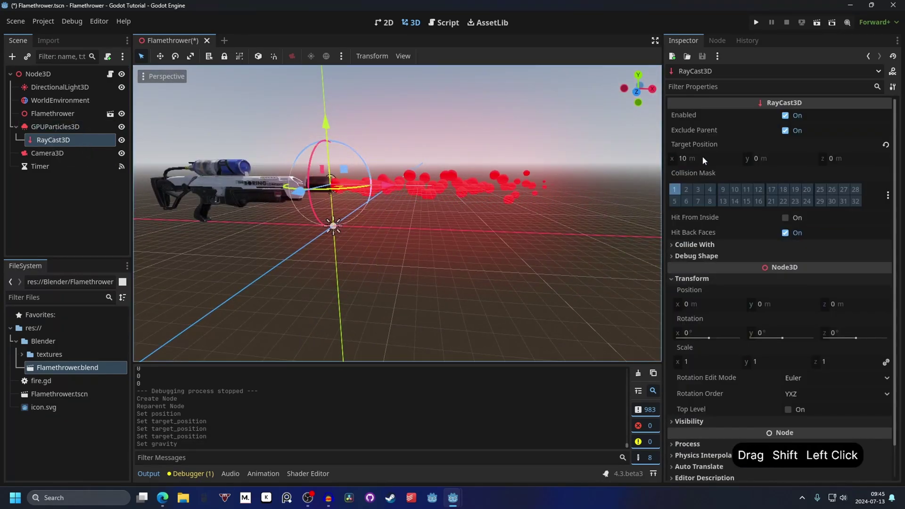
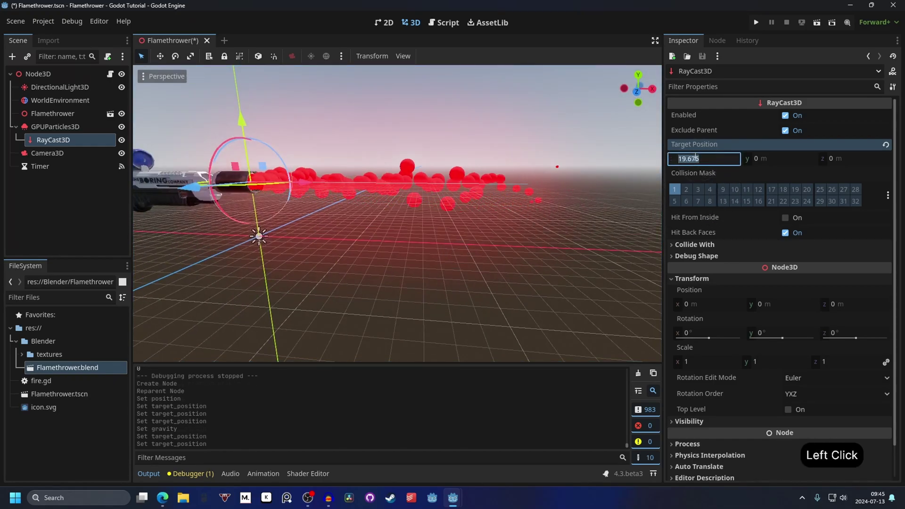
key("Return")
double_click(478, 186)
left_click(499, 189)
left_click(472, 198)
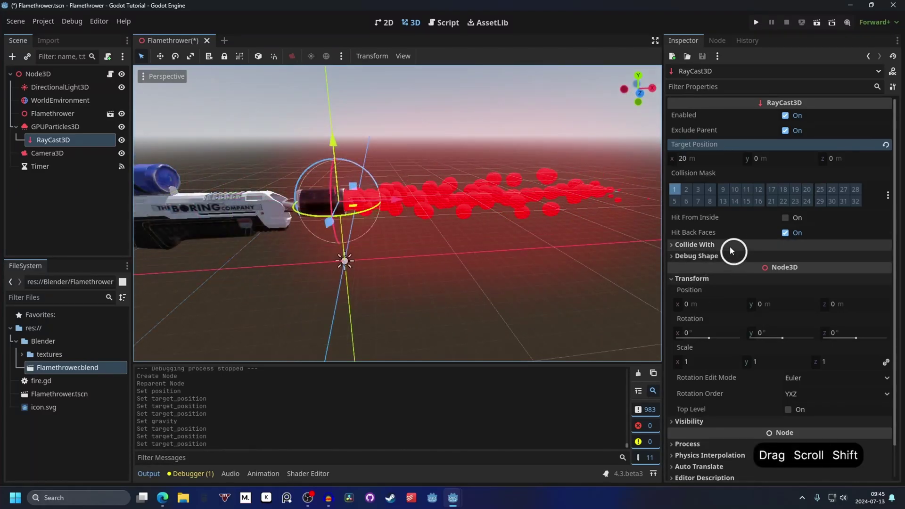
Step: Give the RayCast3D's debug shape a custom yellow colour
left_click(716, 246)
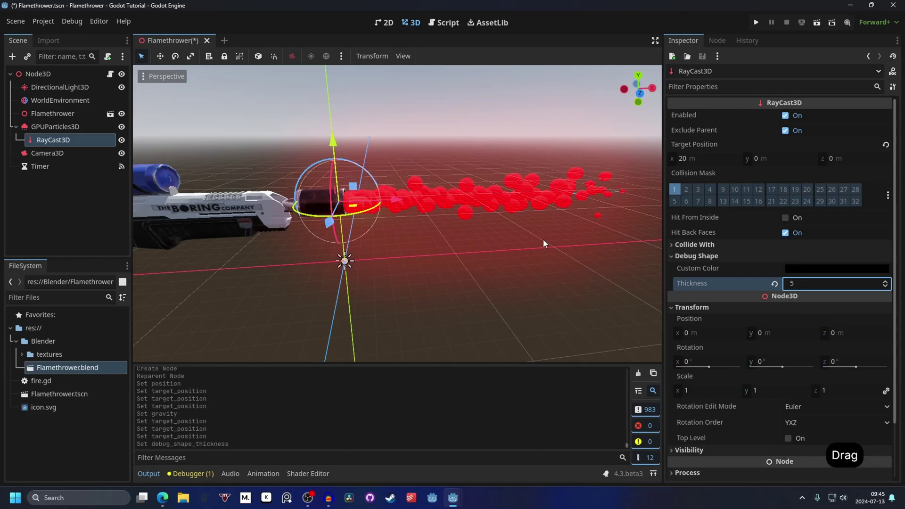
left_click(557, 223)
left_click(489, 239)
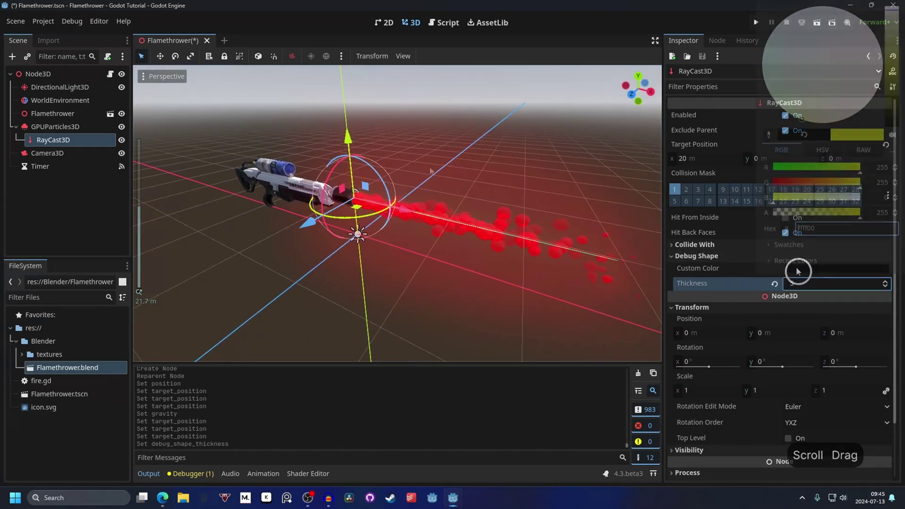
left_click(436, 164)
left_click(504, 193)
double_click(595, 193)
left_click(463, 180)
left_click(553, 179)
left_click(502, 166)
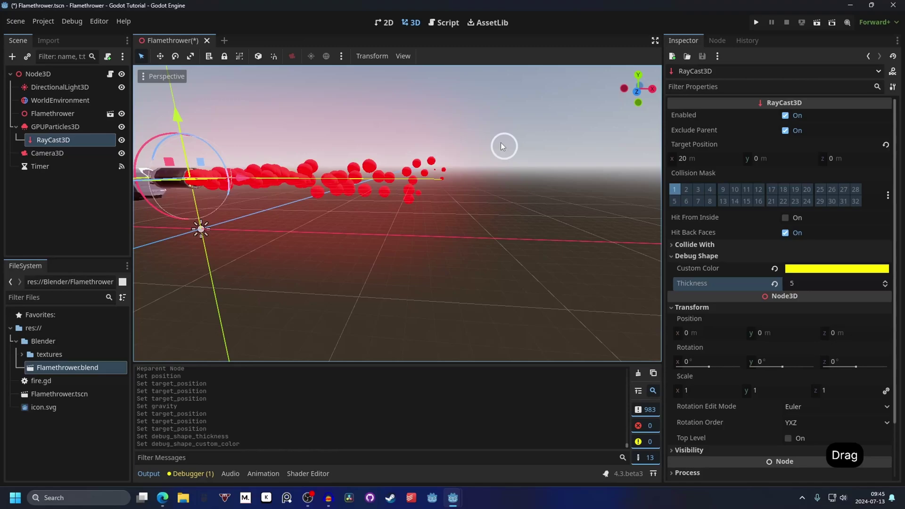
Step: Set the debug shape thickness to 5 and run the scene to check the ray
left_click(517, 163)
left_click(337, 203)
left_click(521, 214)
left_click(390, 219)
double_click(532, 215)
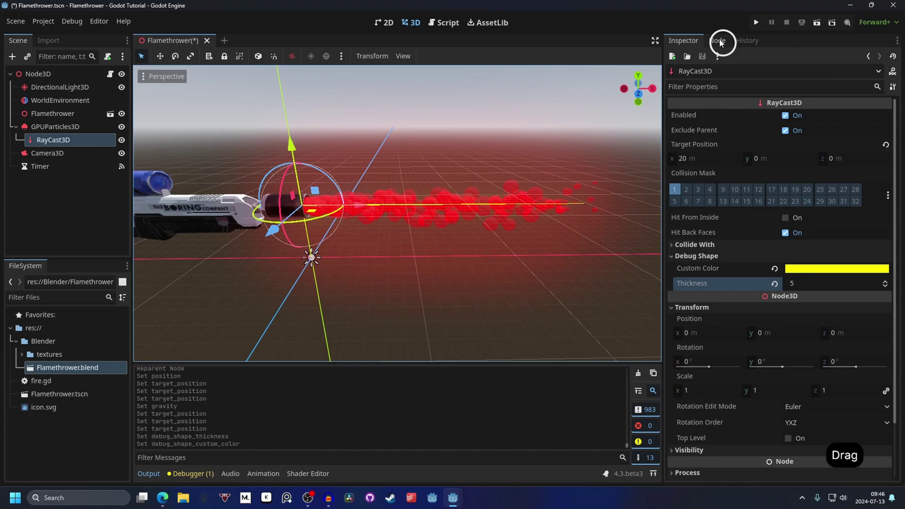
left_click(723, 42)
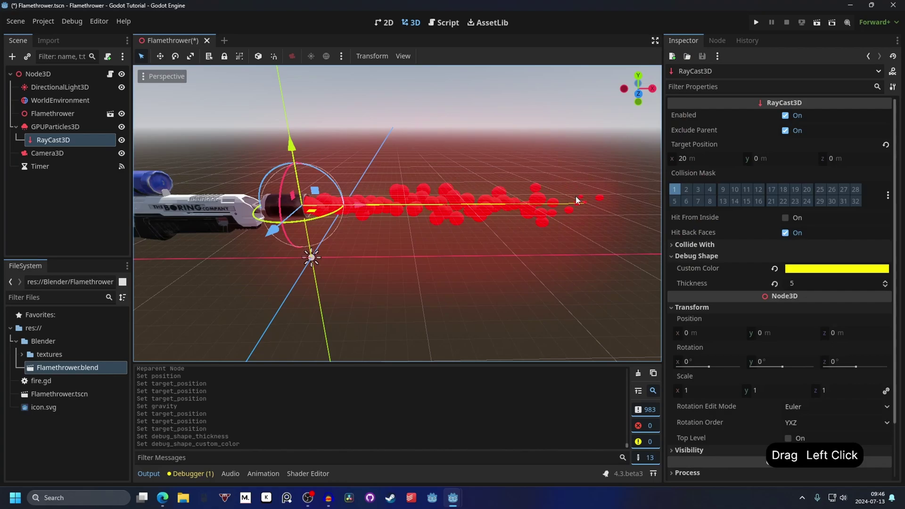
Step: Nudge the ray forward along z and orbit to inspect it along the spray
left_click(471, 169)
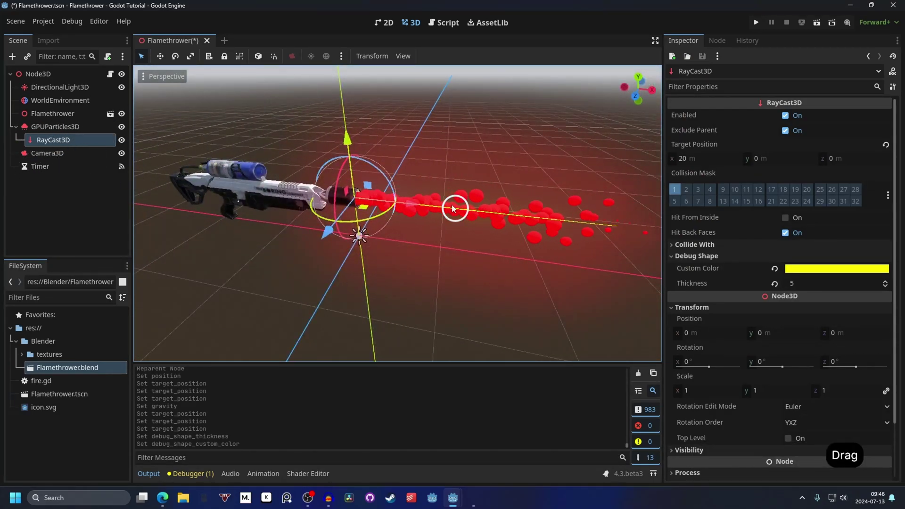
left_click(473, 233)
left_click(442, 236)
left_click(498, 236)
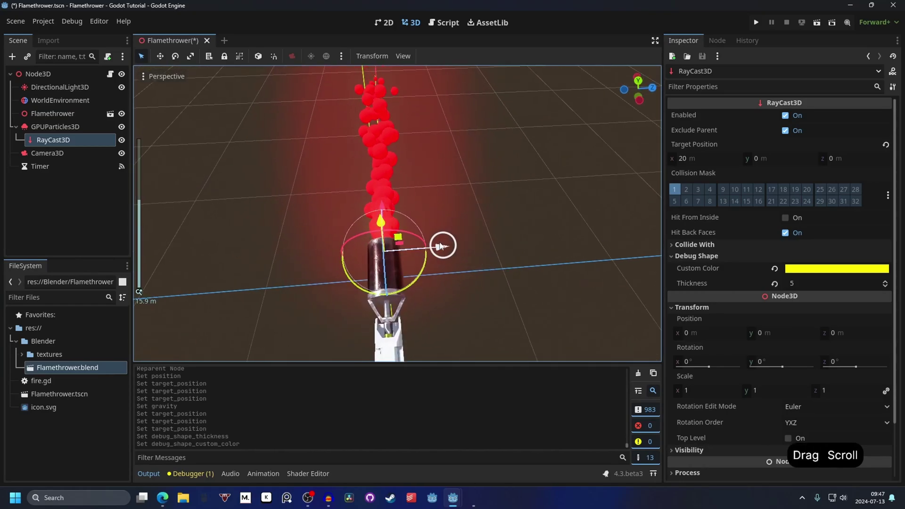
left_click(448, 244)
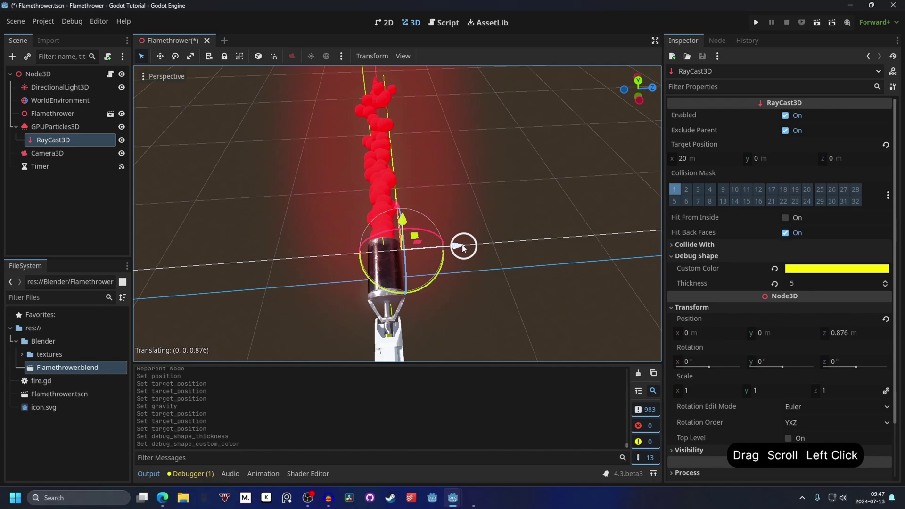
left_click(417, 159)
Step: Turn off Emitting on GPUParticles3D, save the scene and launch a test run
left_click(518, 157)
left_click(447, 128)
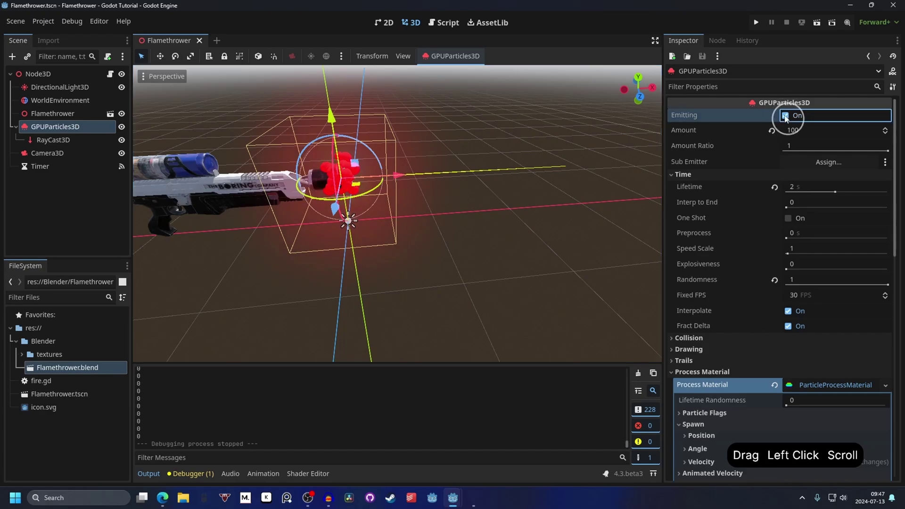
double_click(823, 23)
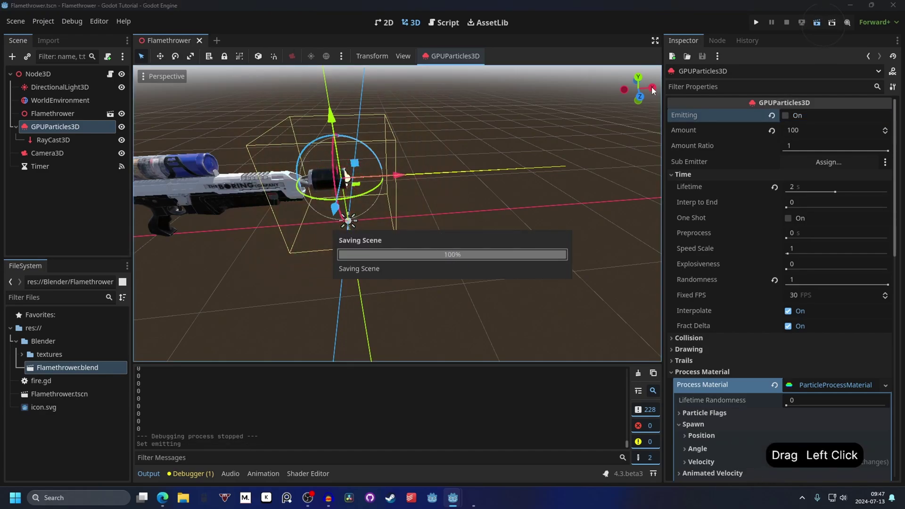
left_click(469, 253)
left_click(527, 272)
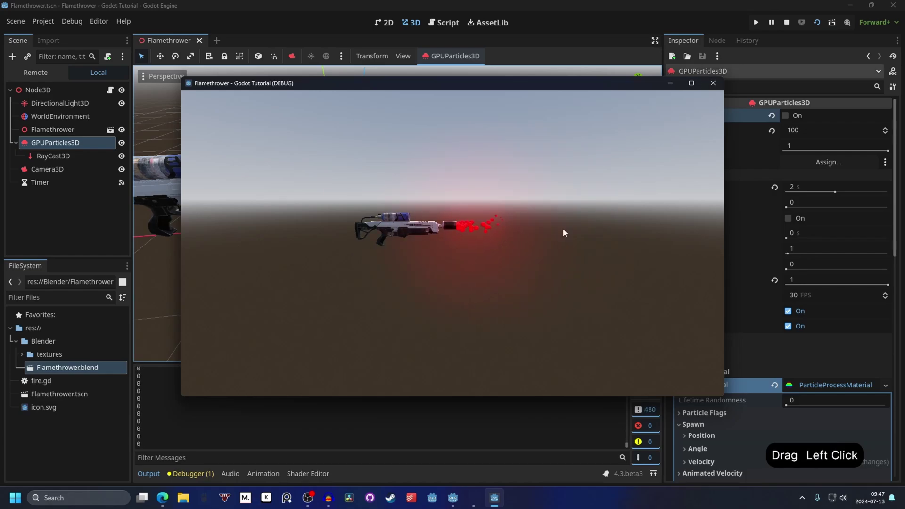